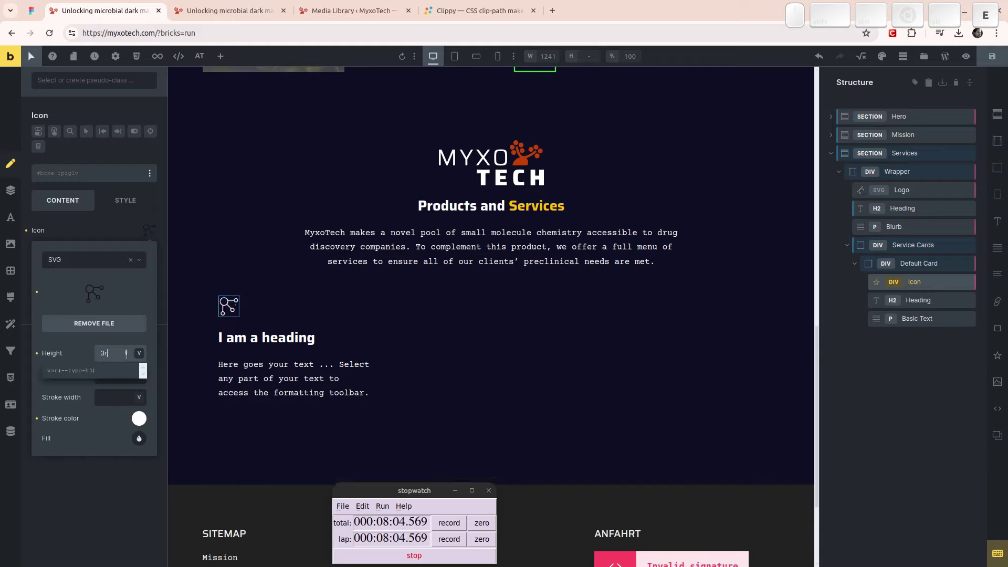
- Enter 7rem for both the SVG icon's Height and Width fields
key("Tab")
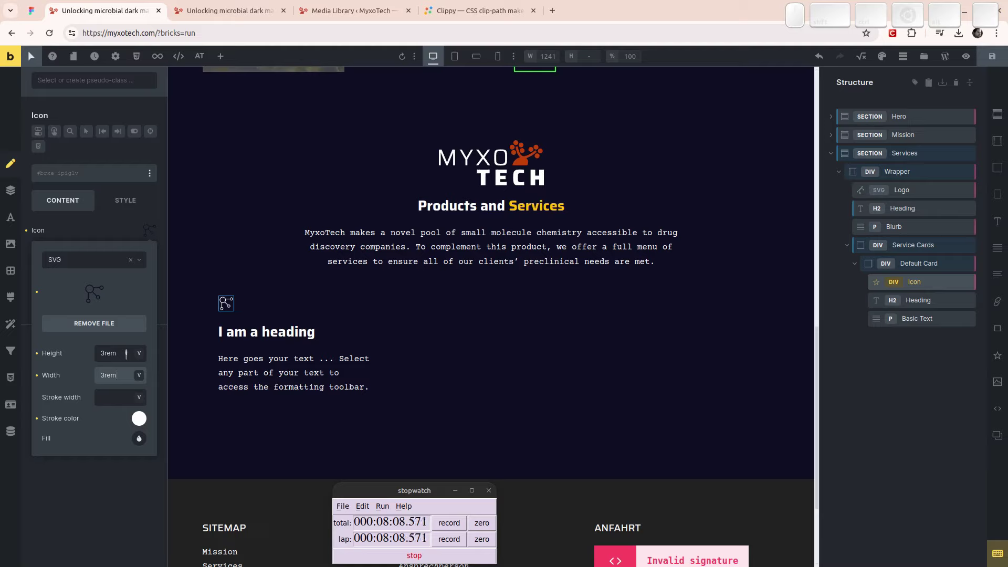
key("shift+Tab")
key("Home")
key("shift+Right")
key("7")
key("Tab")
key("Home")
key("Delete")
key("7")
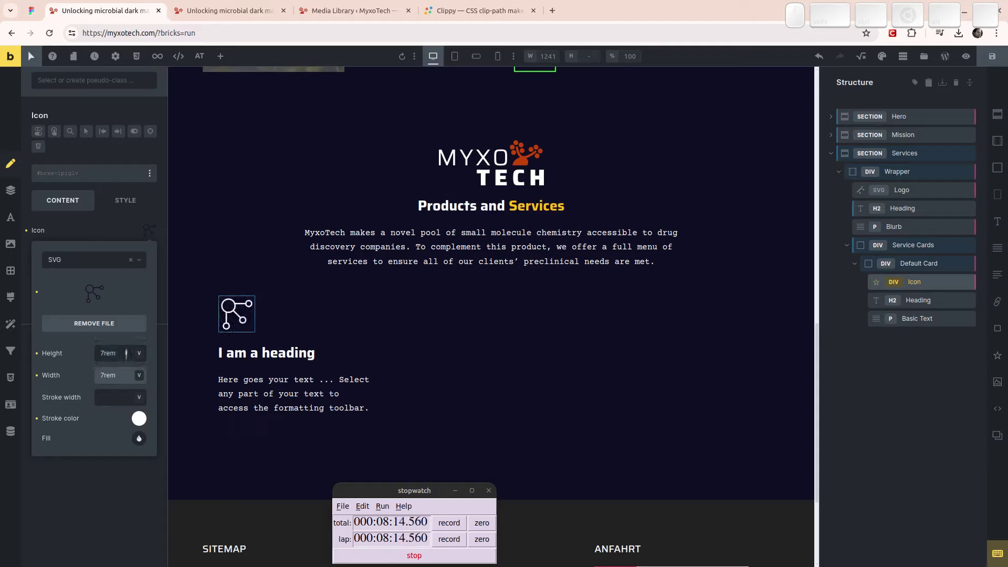
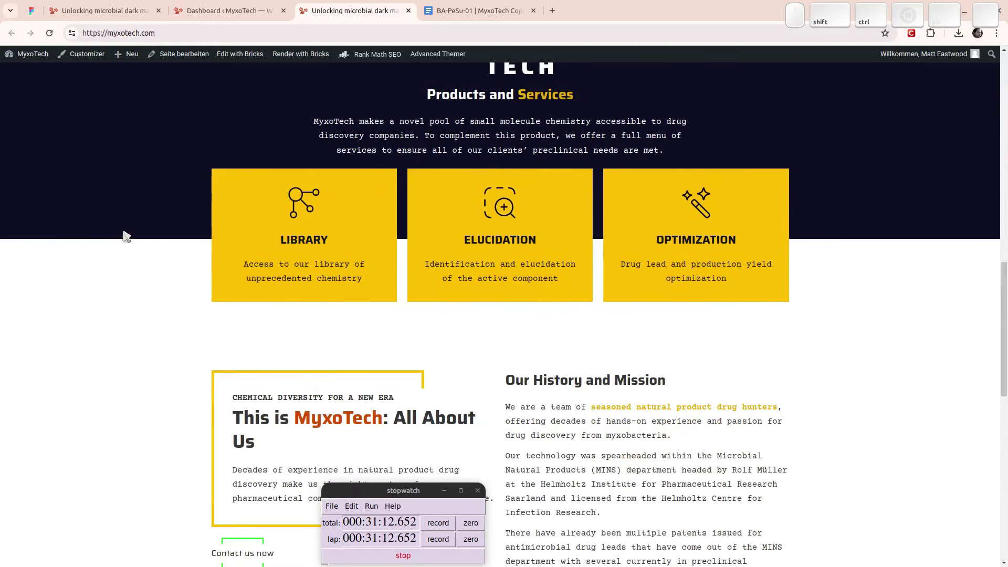
- Bring up DevTools on the live MyxoTech page to inspect the service cards' markup
key("ctrl+shift+i")
scroll("up", 3)
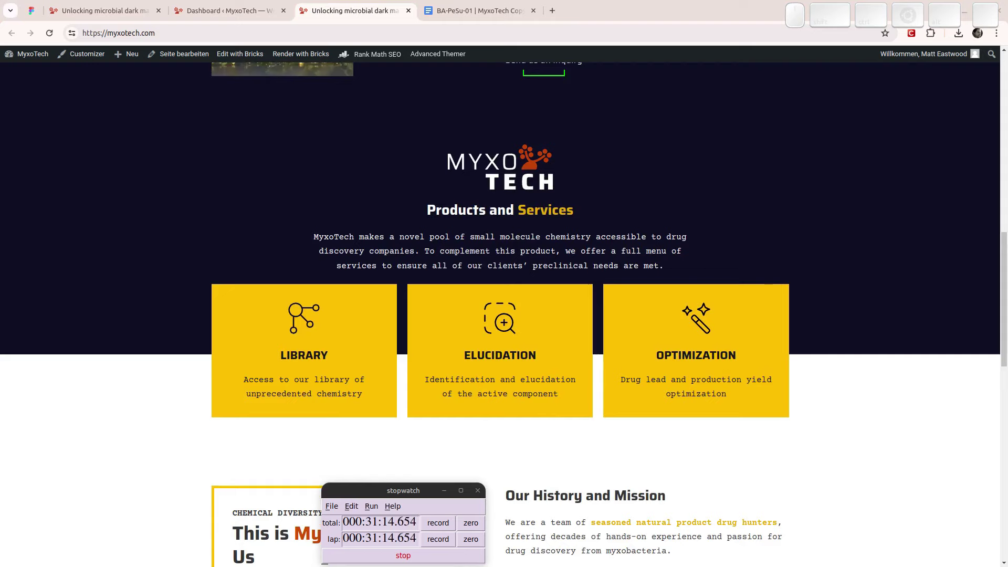
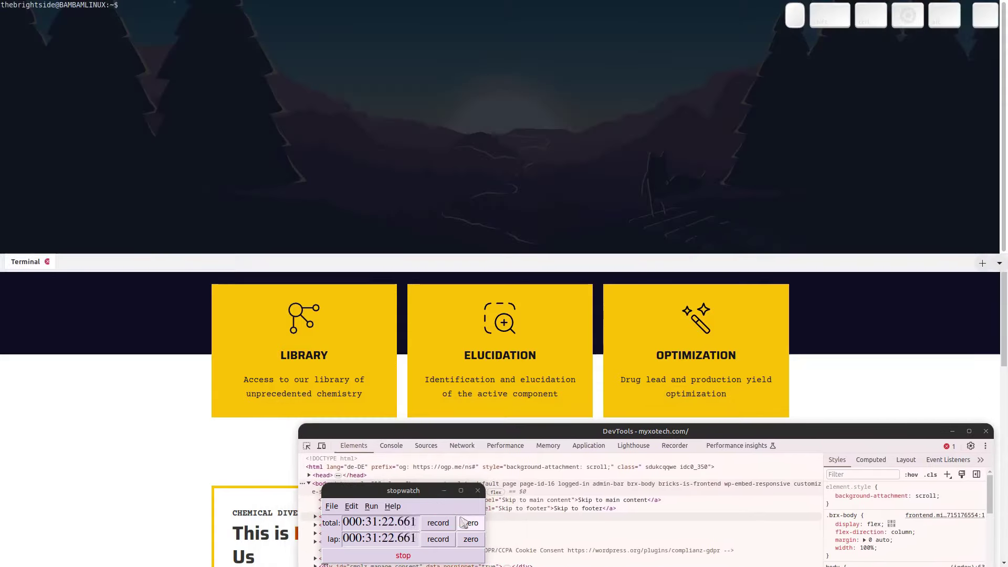
key("F12")
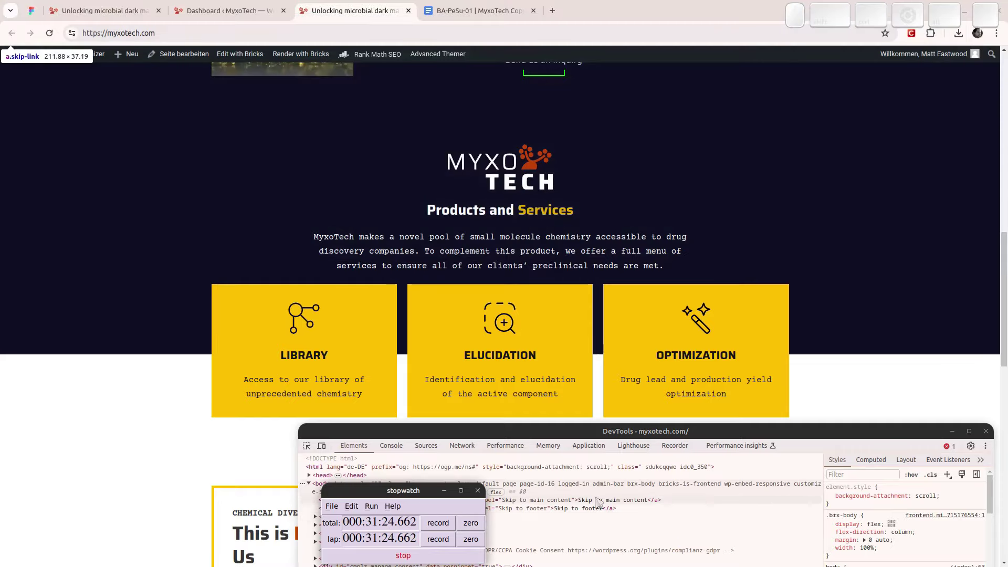
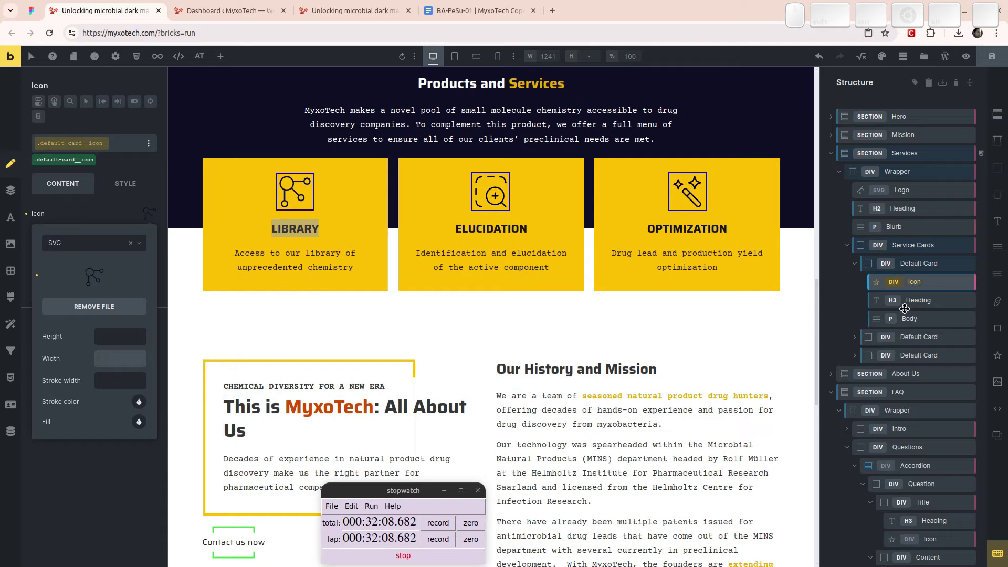
- Remove the first card's SVG file, clear its icon type and lock the default-card__icon class
left_click(49, 288)
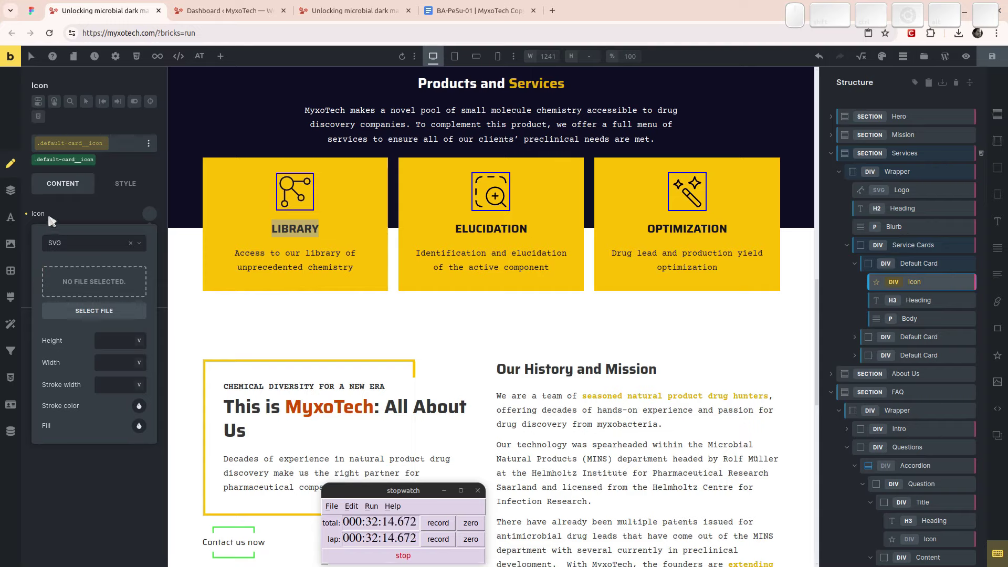
left_click(53, 218)
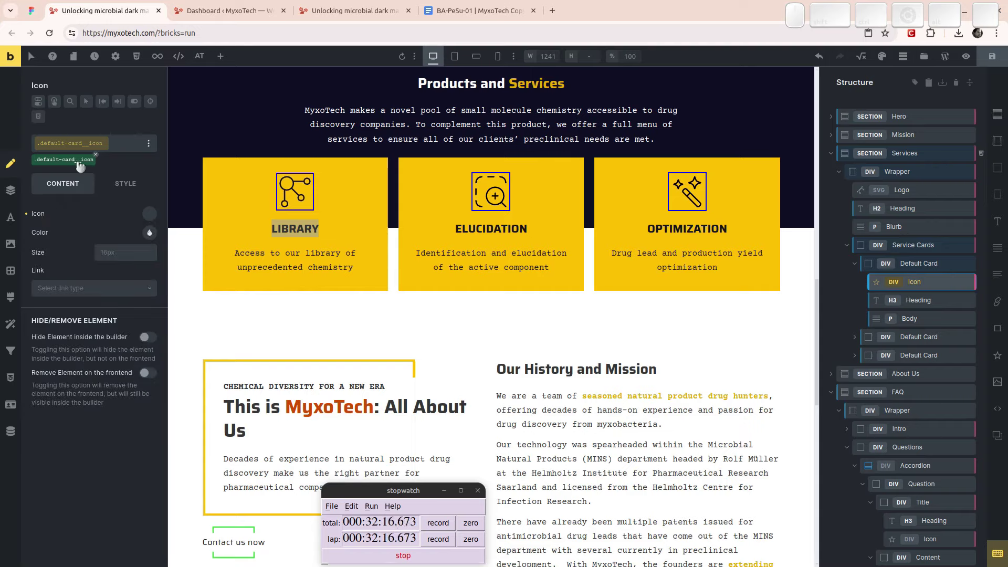
left_click(89, 174)
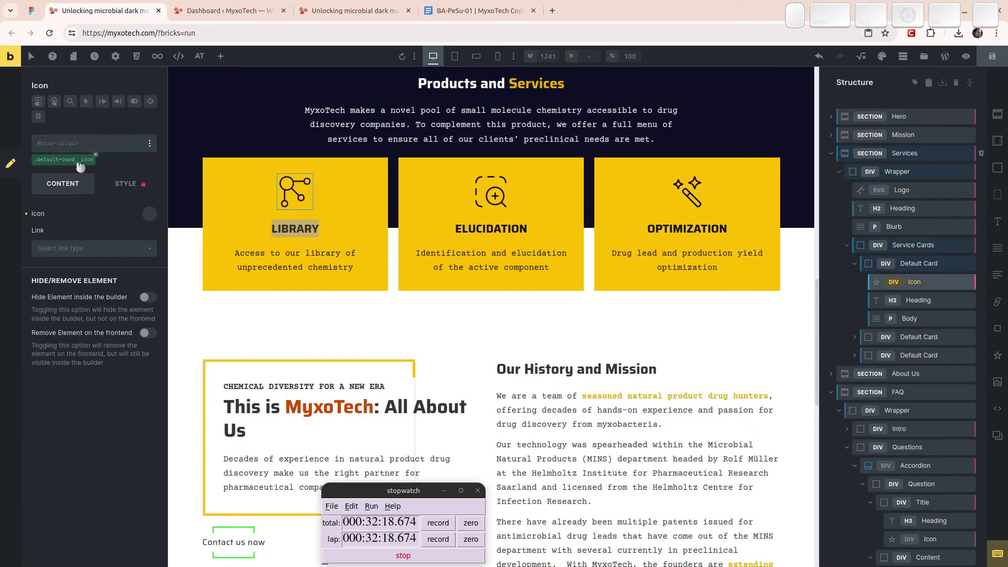
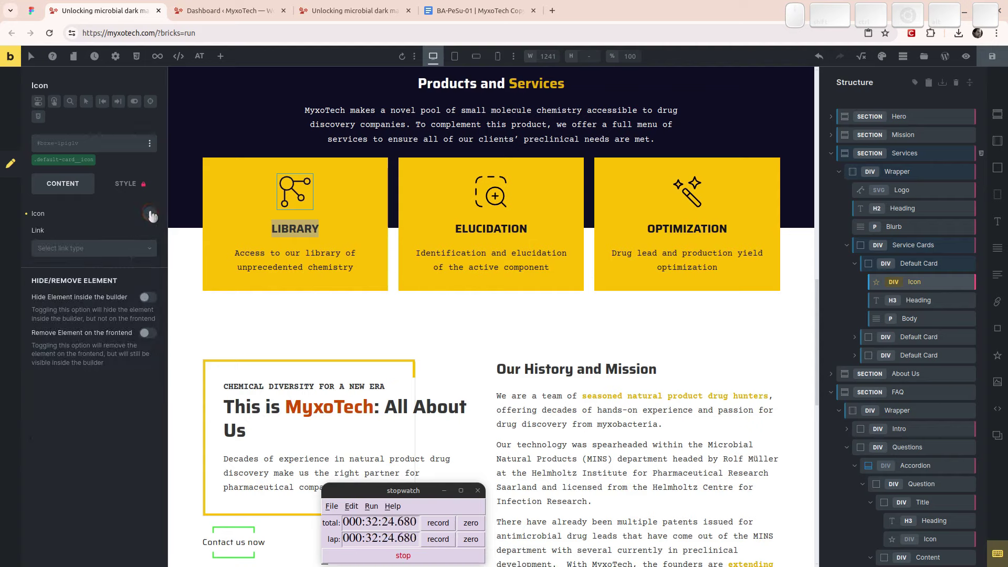
- Clear the next card's icon setting to empty and lock its shared default-card__icon class
left_click(155, 199)
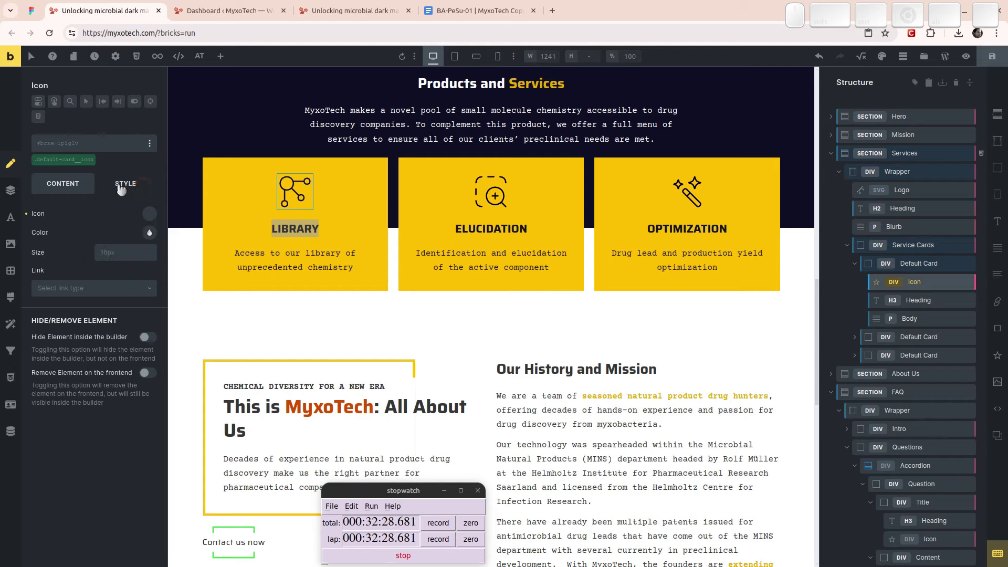
left_click(165, 228)
left_click(166, 227)
left_click(131, 195)
left_click(67, 195)
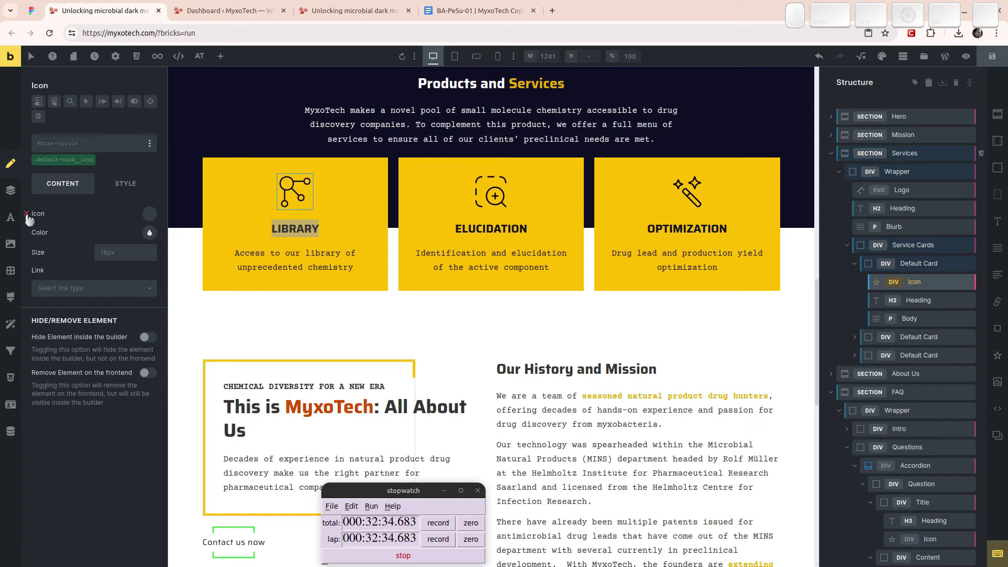
left_click(38, 228)
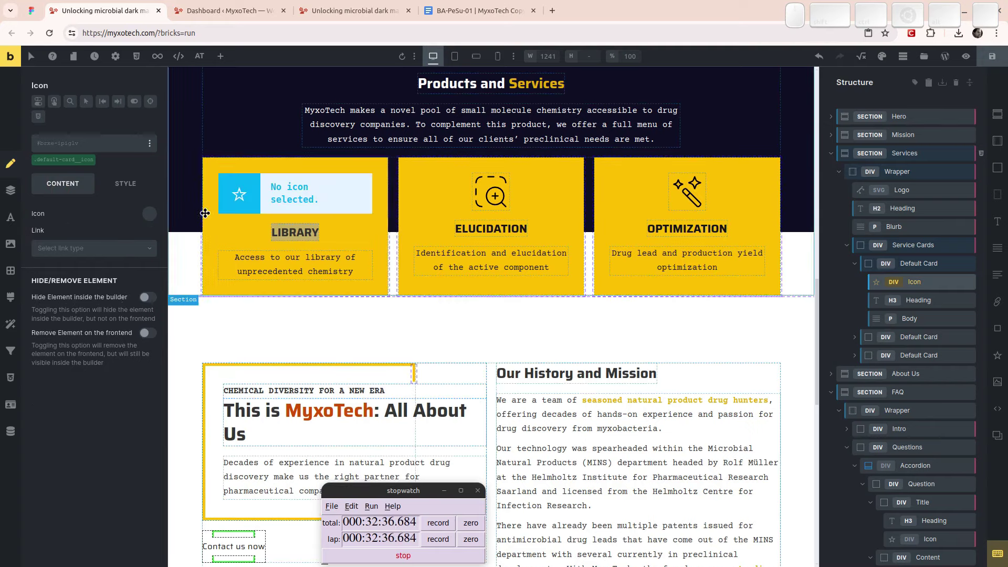
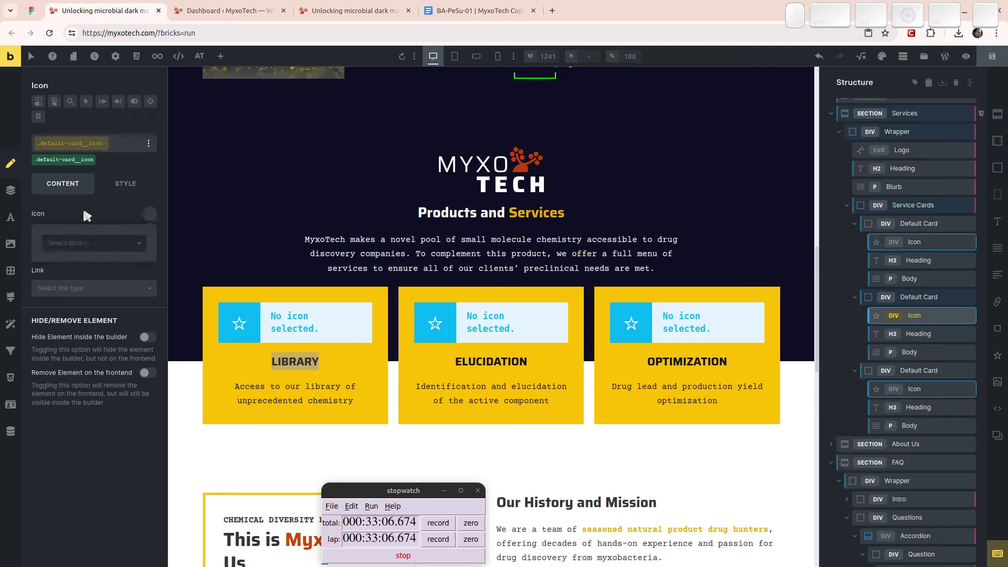
left_click(88, 216)
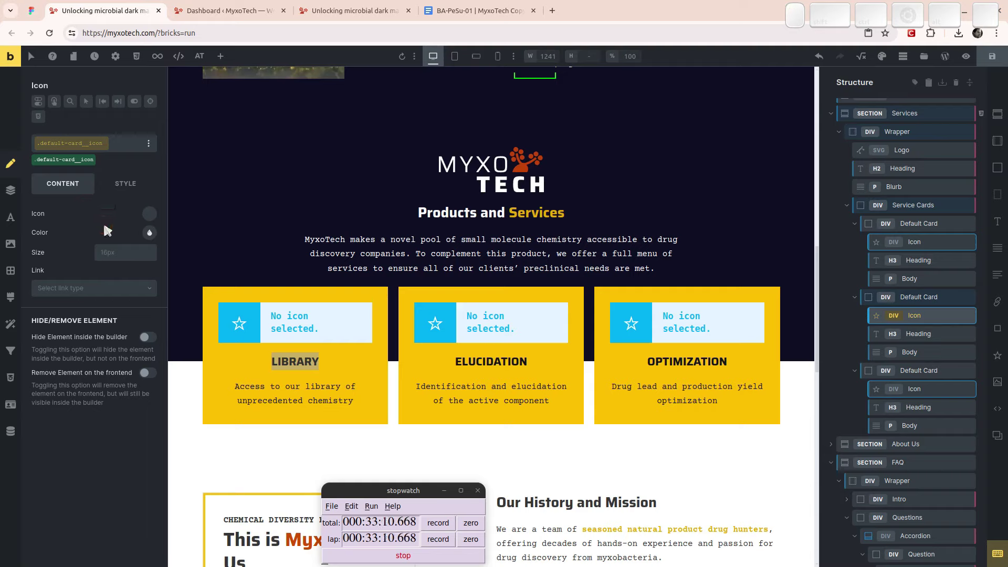
left_click(76, 176)
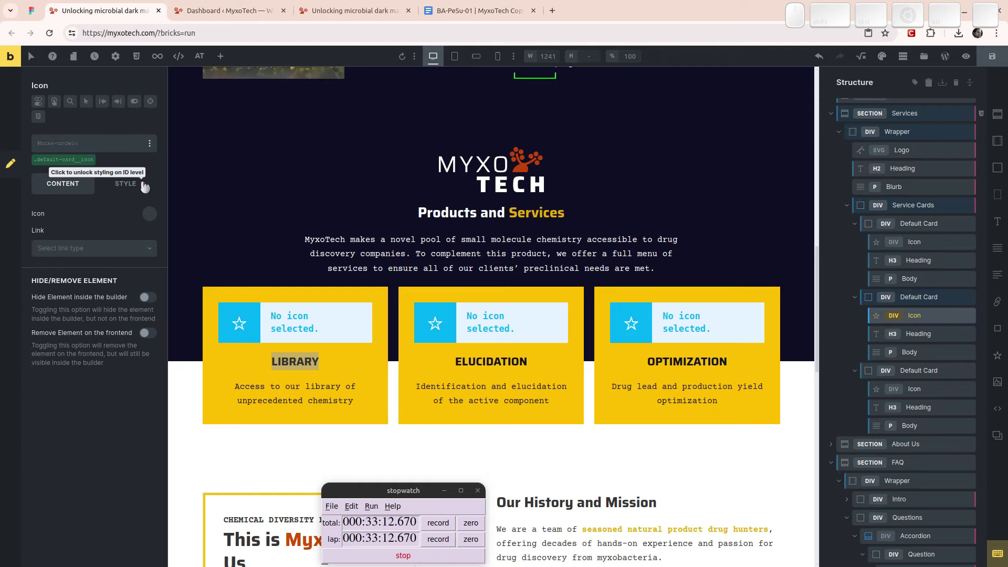
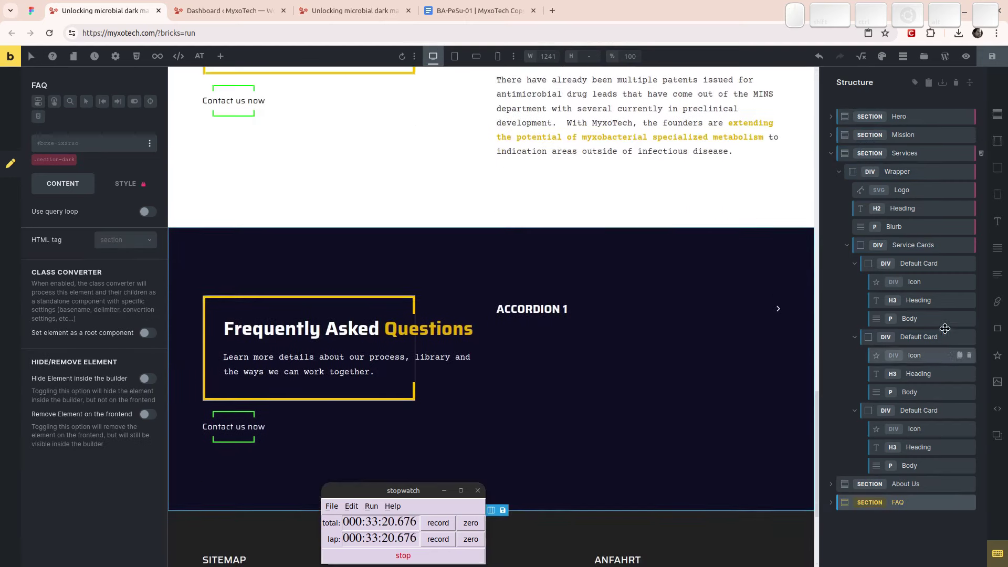
- Select the second and then the first card's icon elements to review them
left_click(926, 357)
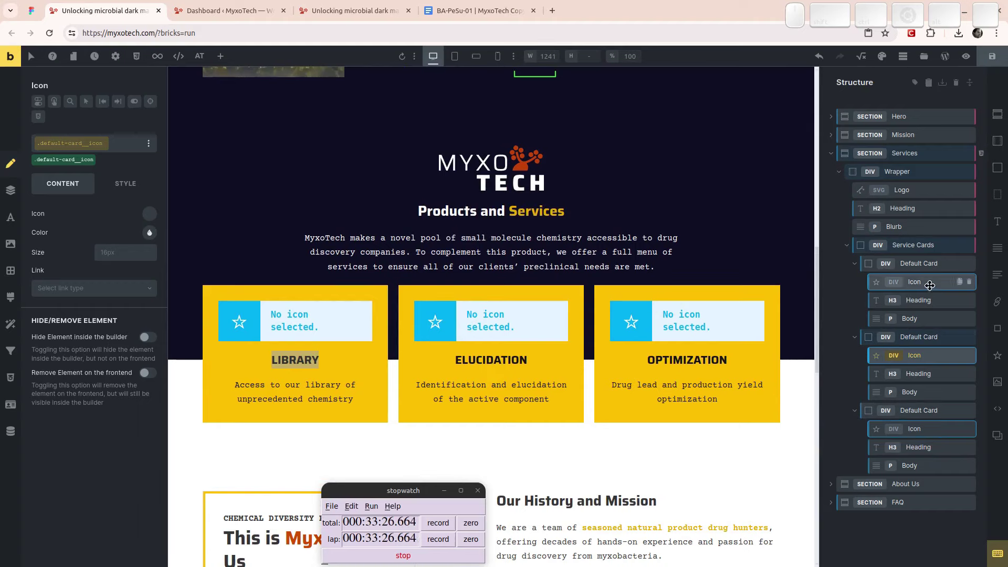
left_click(931, 284)
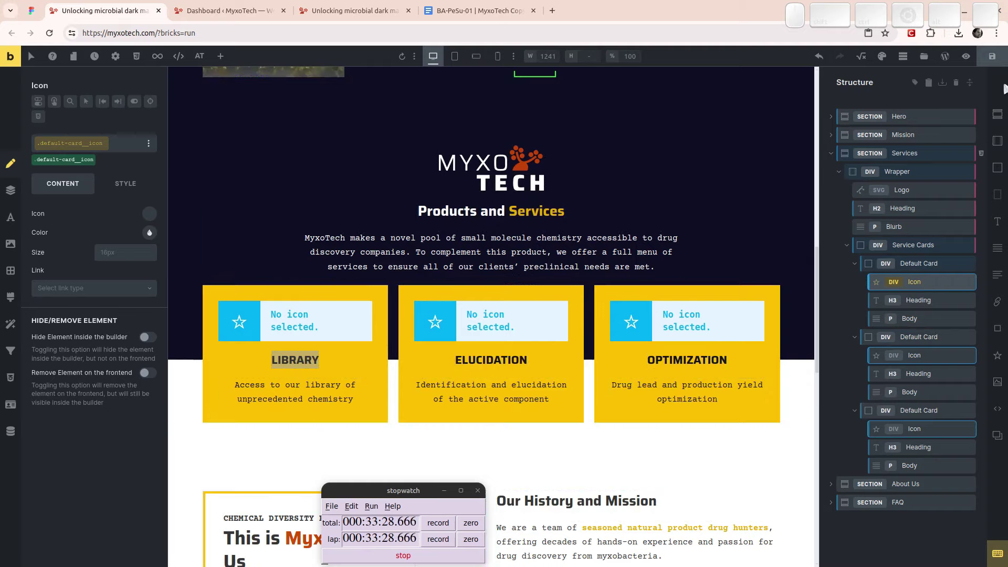
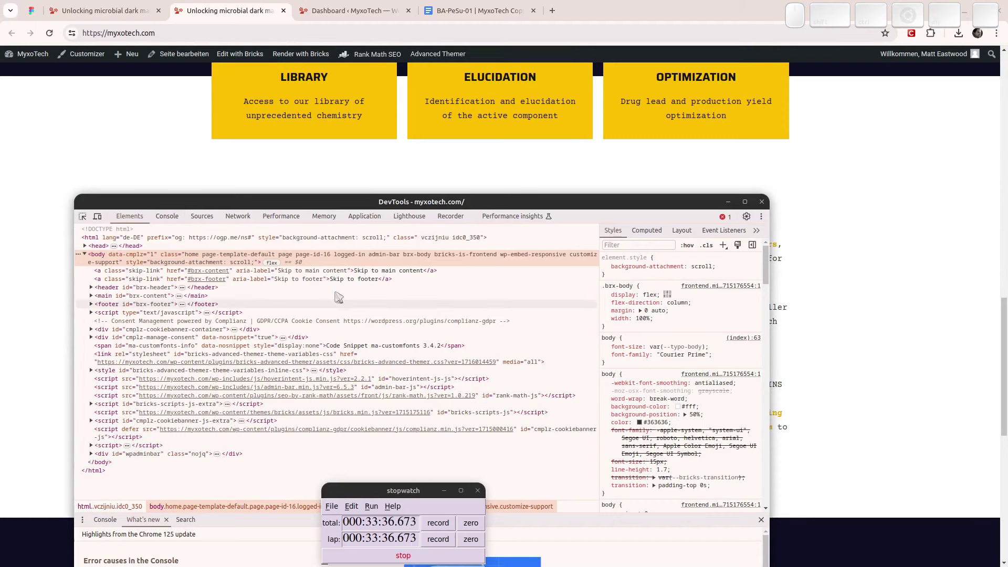
scroll("up", 3)
scroll("up", 3)
scroll("down", 3)
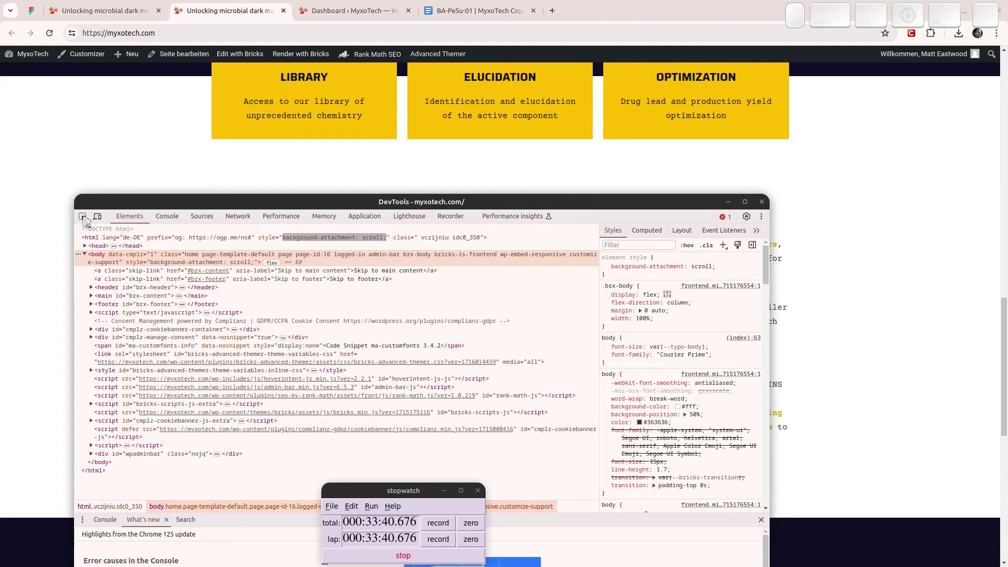
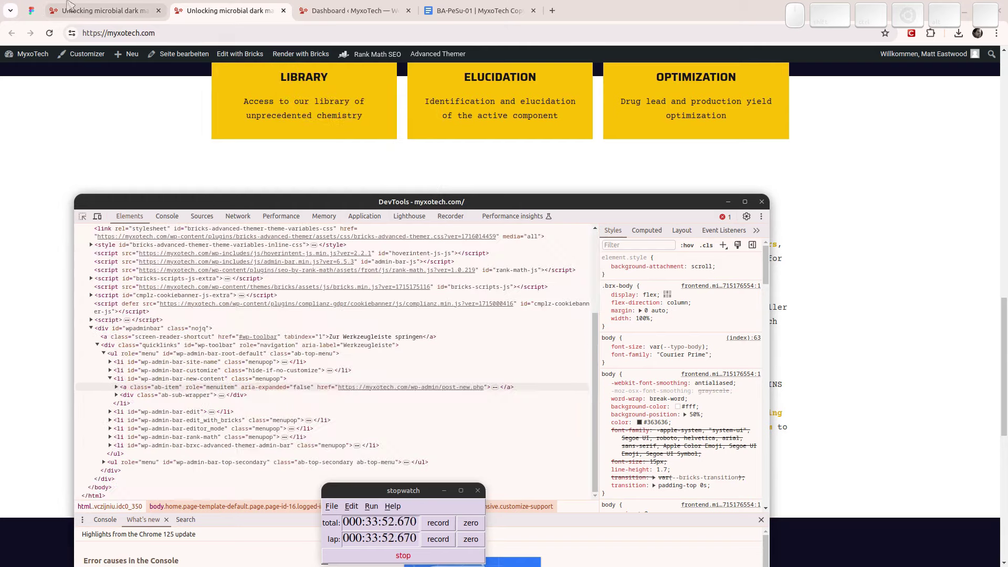
left_click(71, 6)
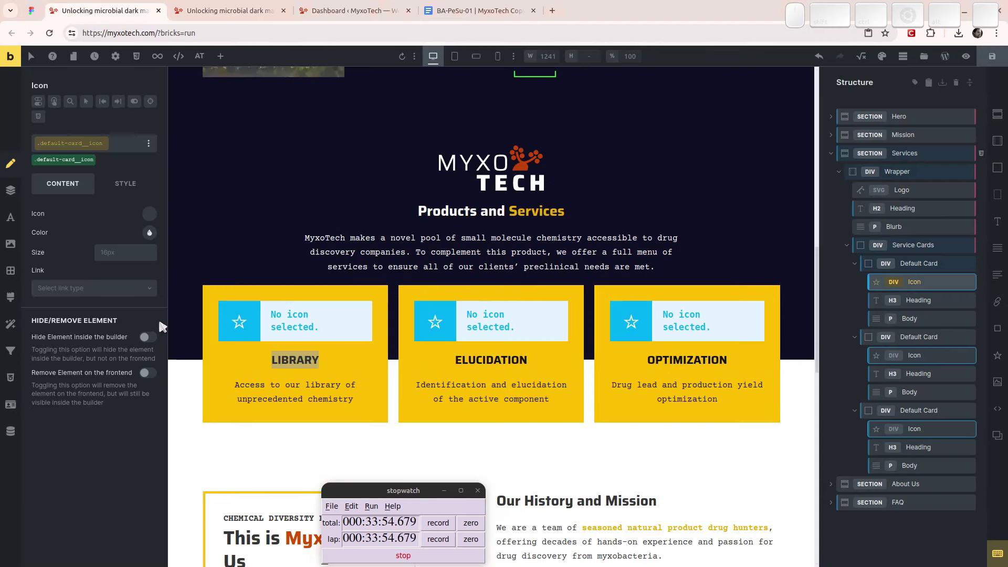
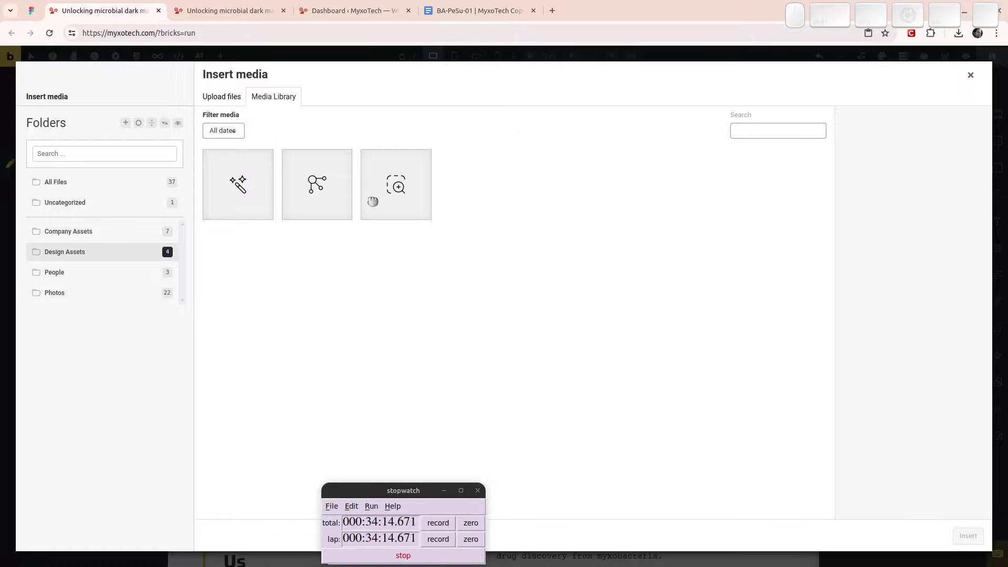
- Insert the branching-nodes library.svg from the Media Library as the Library card's icon
left_click(324, 195)
left_click(981, 545)
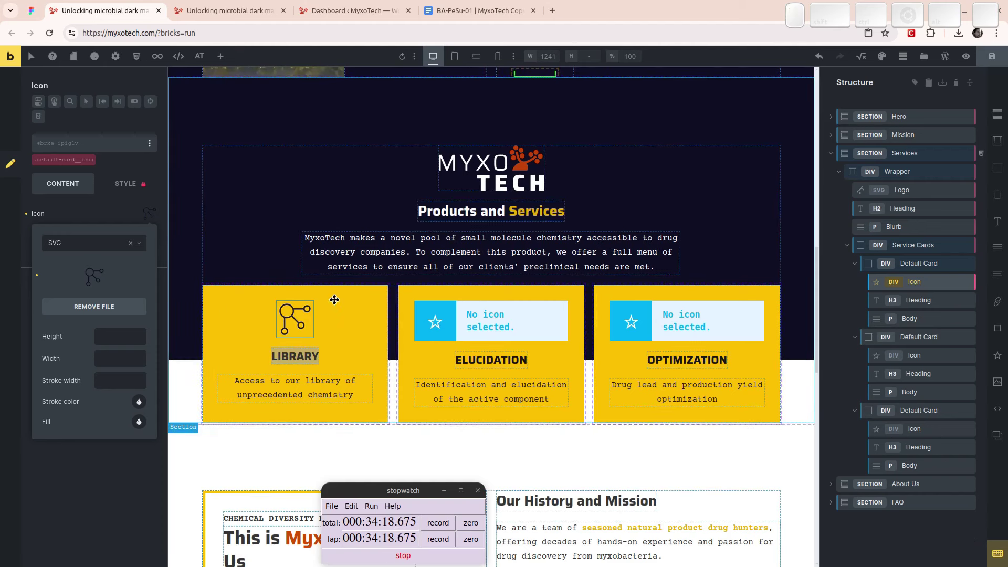
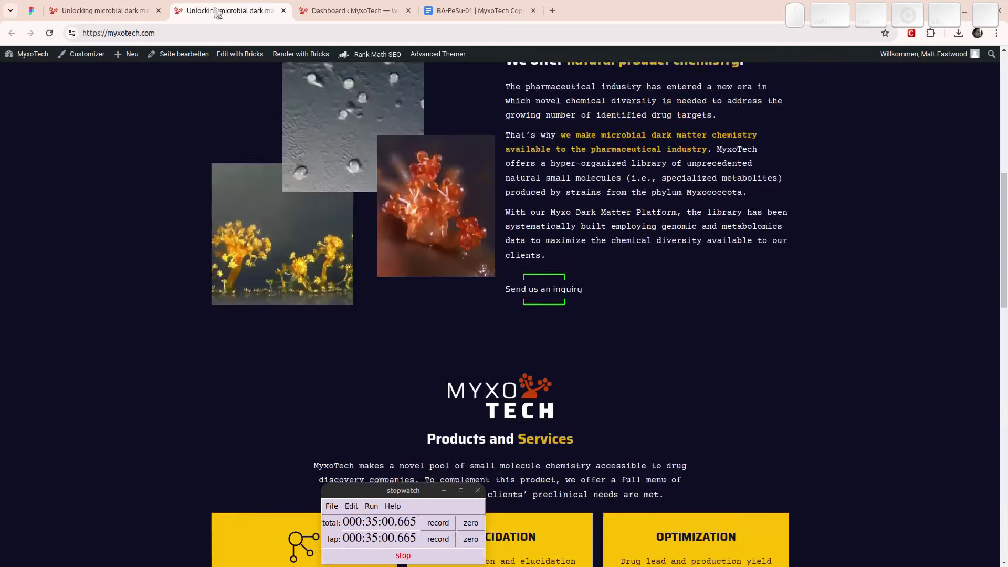
- Reload the live MyxoTech page and start picking page elements to inspect
key("ctrl+F5")
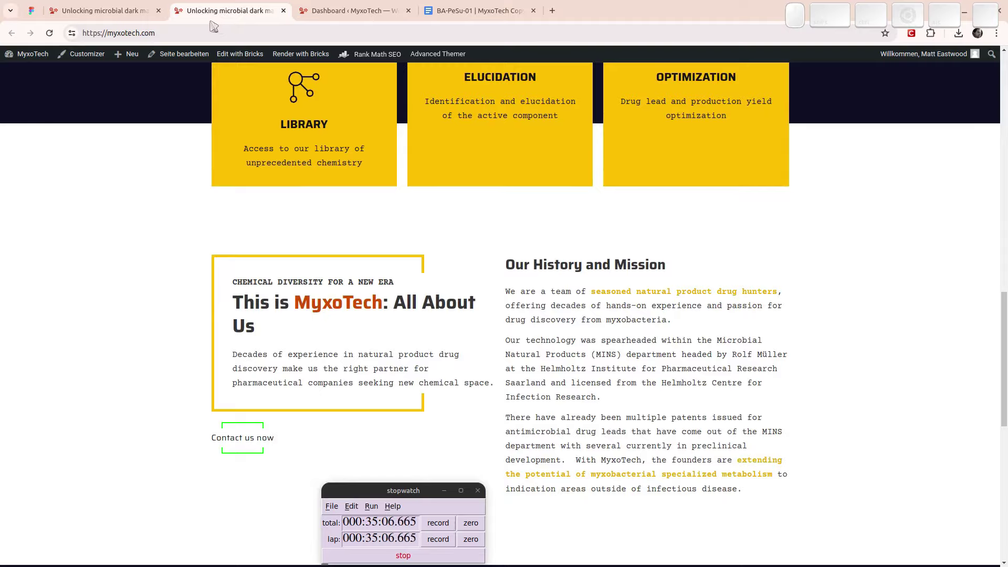
key("super+Tab")
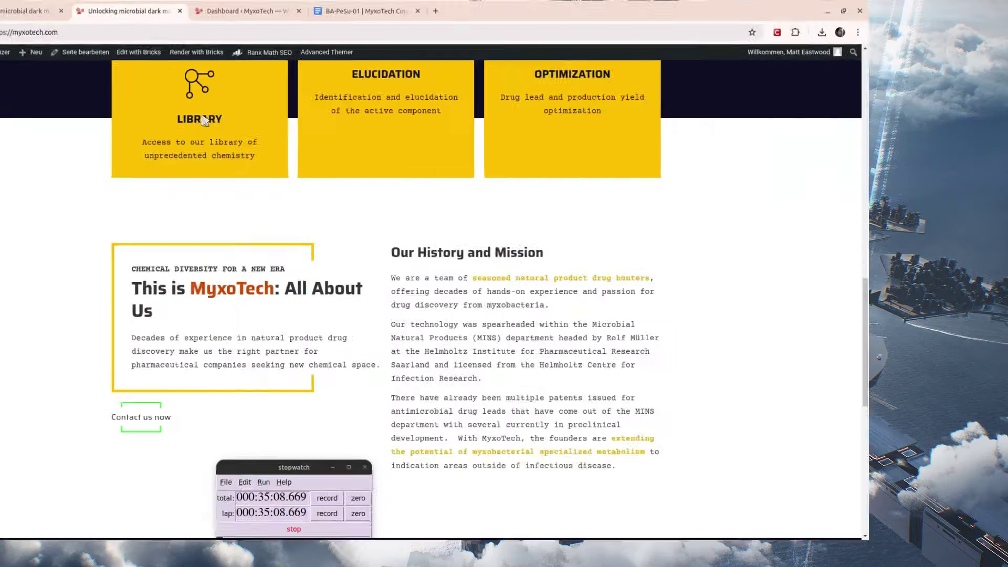
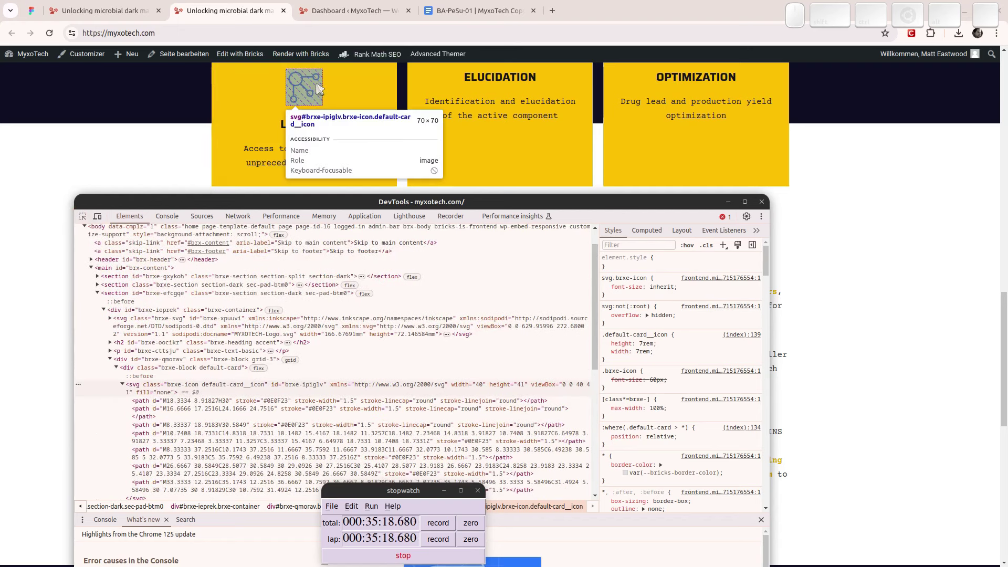
- Inspect the Library card's SVG icon, confirming .default-card__icon sets 7rem, then collapse the svg node
left_click(321, 89)
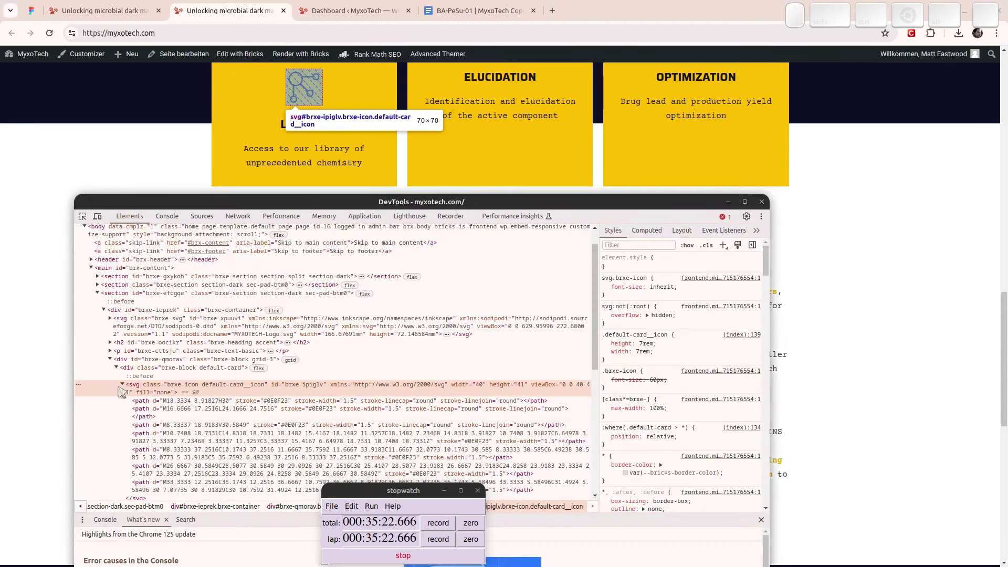
left_click(129, 390)
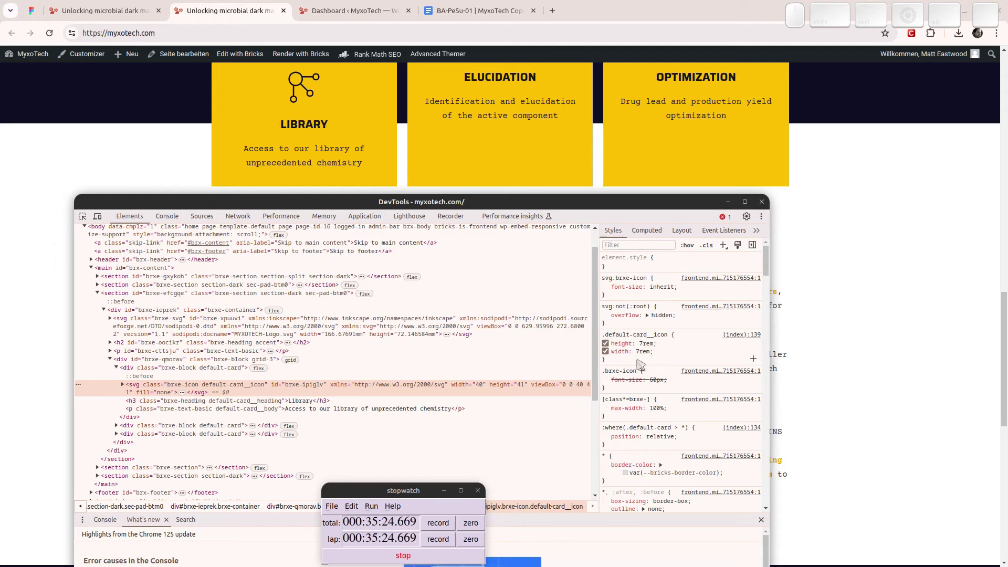
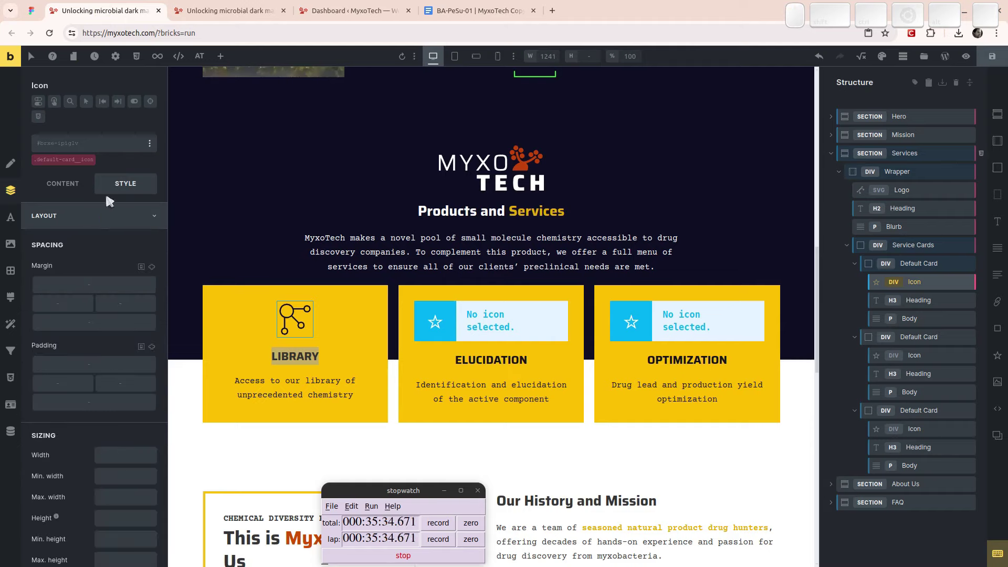
- Set the Library icon's SVG Height and Width to 4rem and save the page
left_click(84, 198)
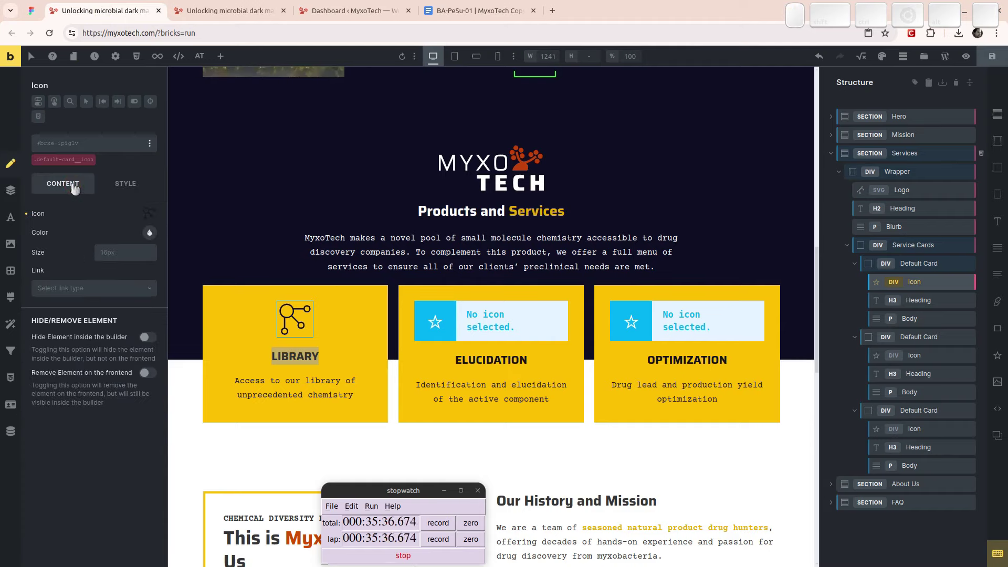
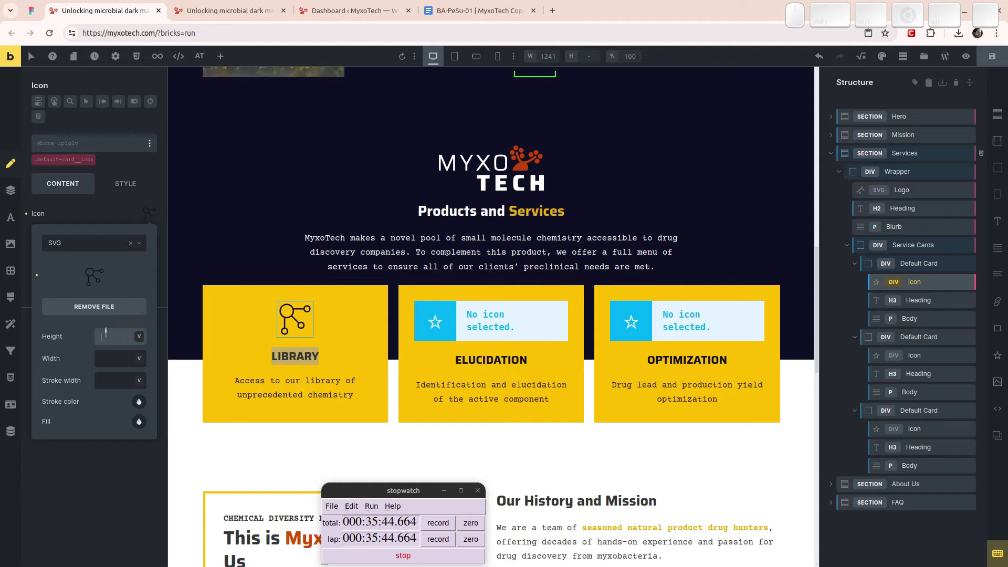
key("BackSpace")
key("Tab")
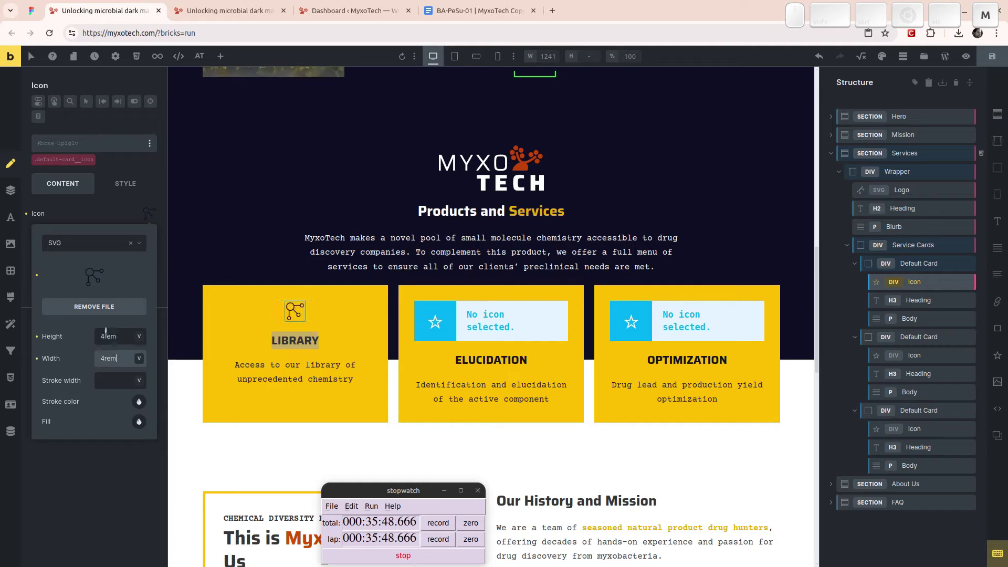
key("ctrl+s")
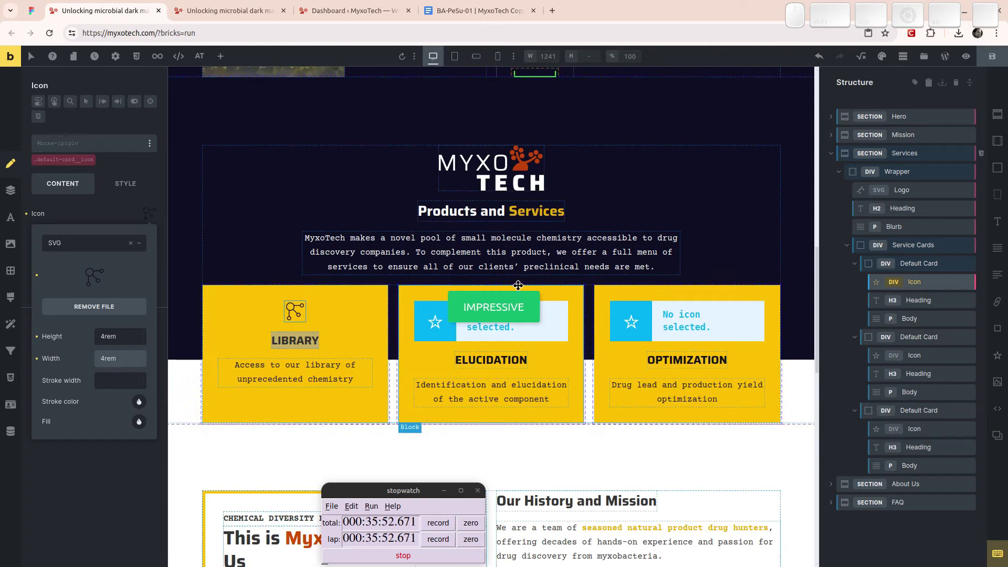
- Reload the live site to check the smaller 4rem icon
left_click(208, 6)
key("ctrl+F5")
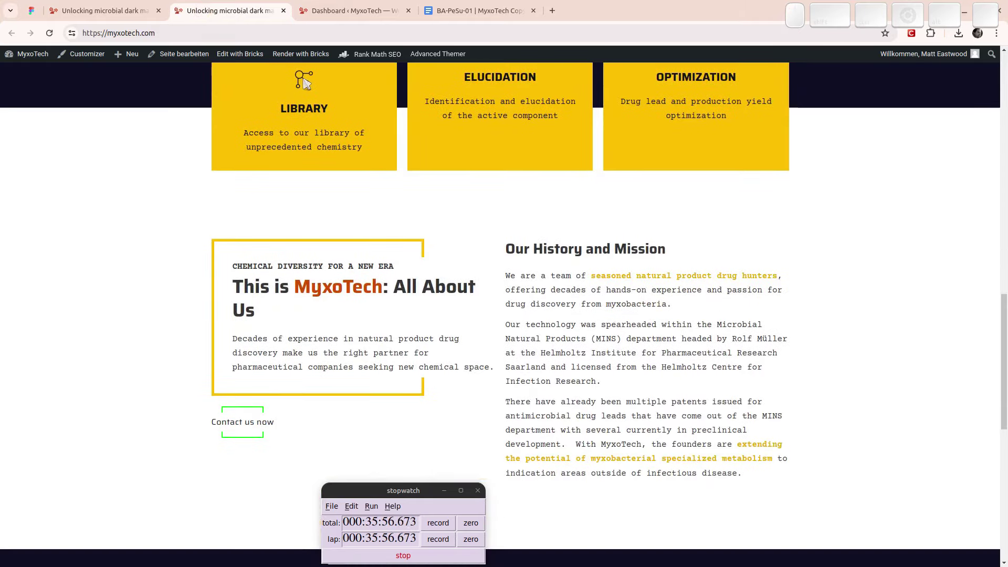
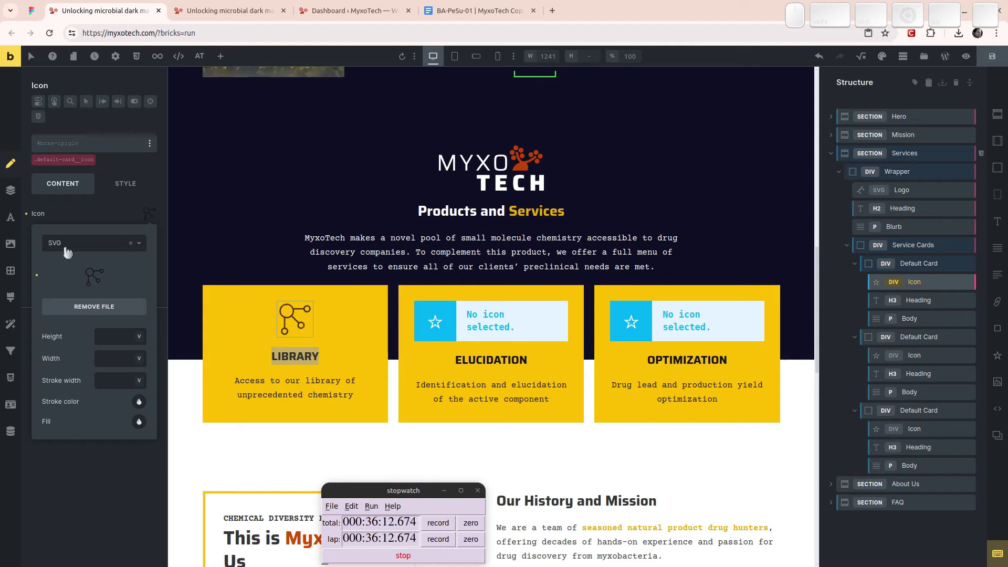
- Make the shared .default-card__icon class the active style target for the Library icon
left_click(88, 219)
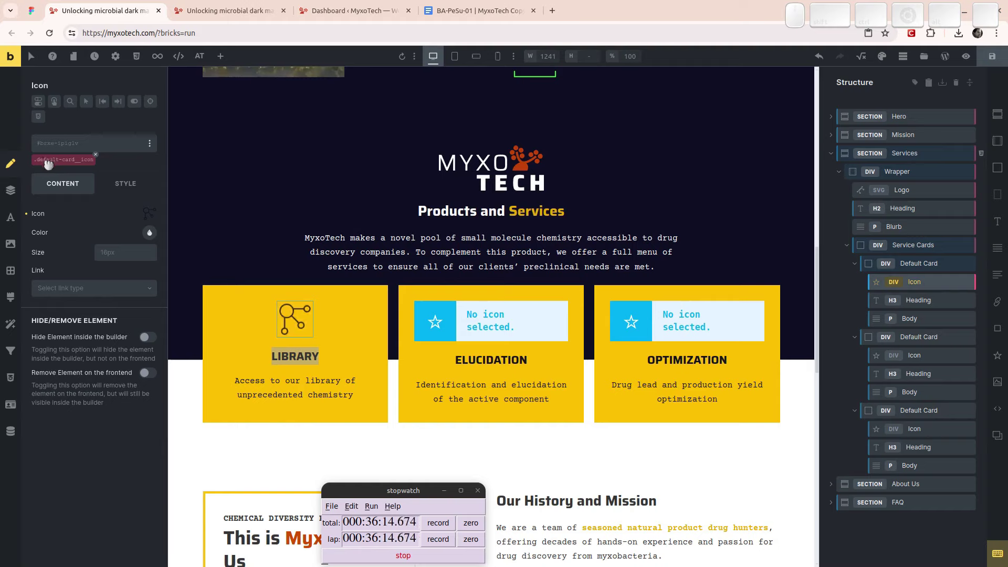
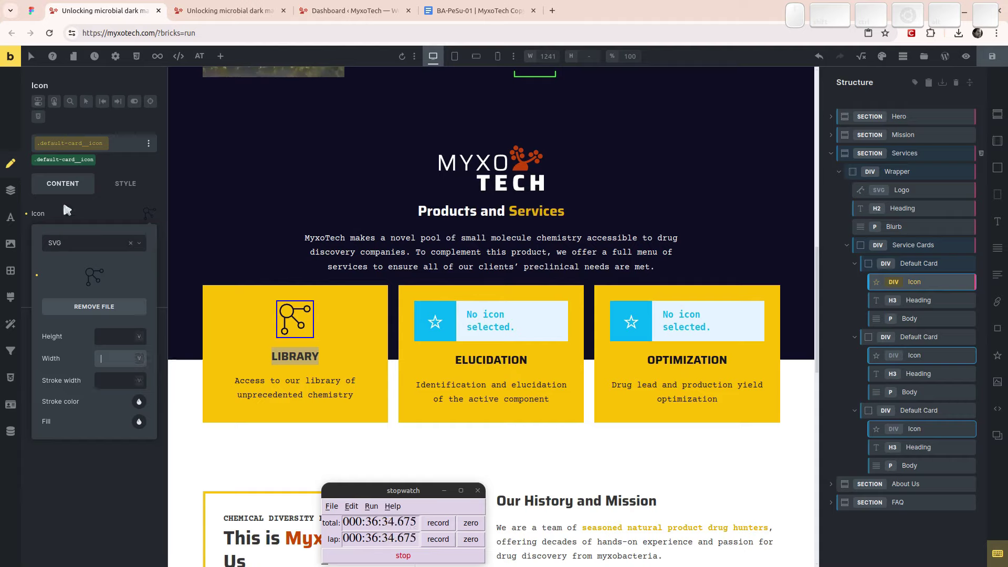
left_click(61, 217)
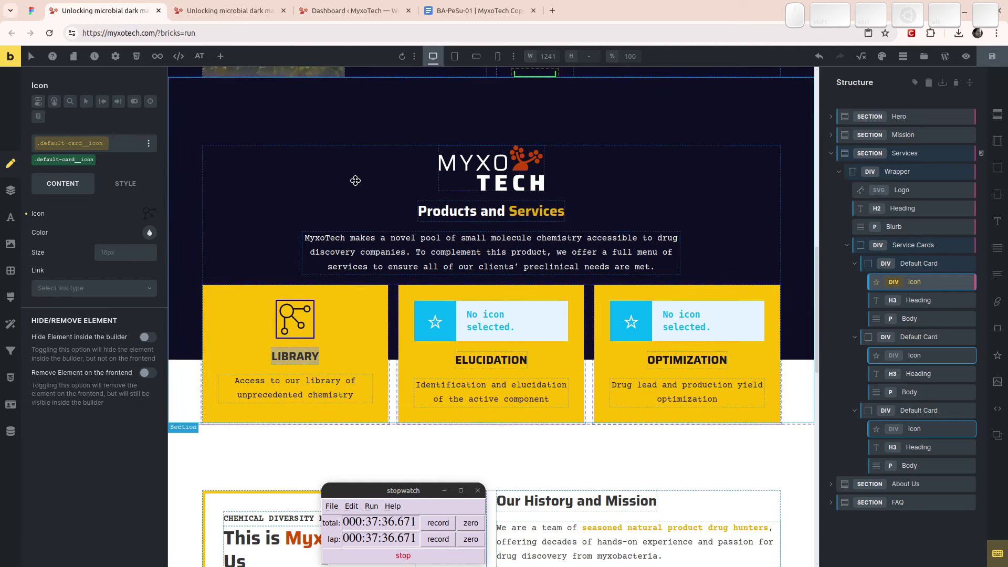
- Select the services Wrapper element on the canvas
left_click(285, 182)
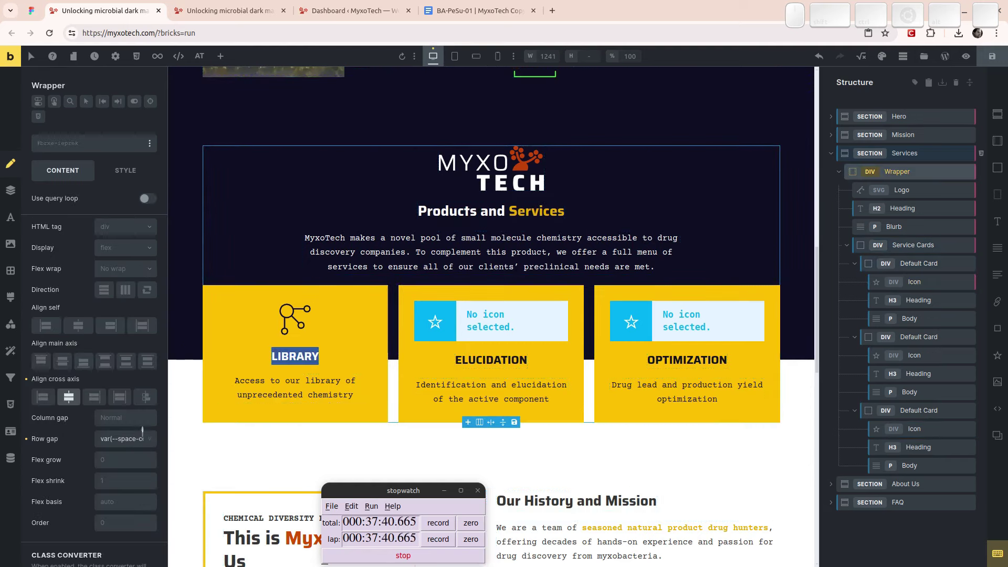
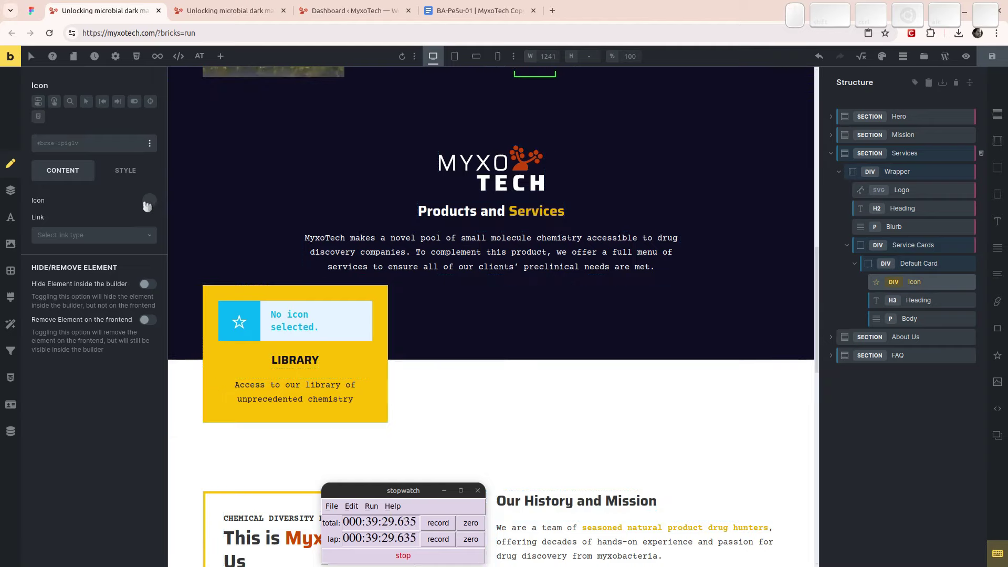
- Browse the icon source options and dismiss them without choosing one
left_click(156, 214)
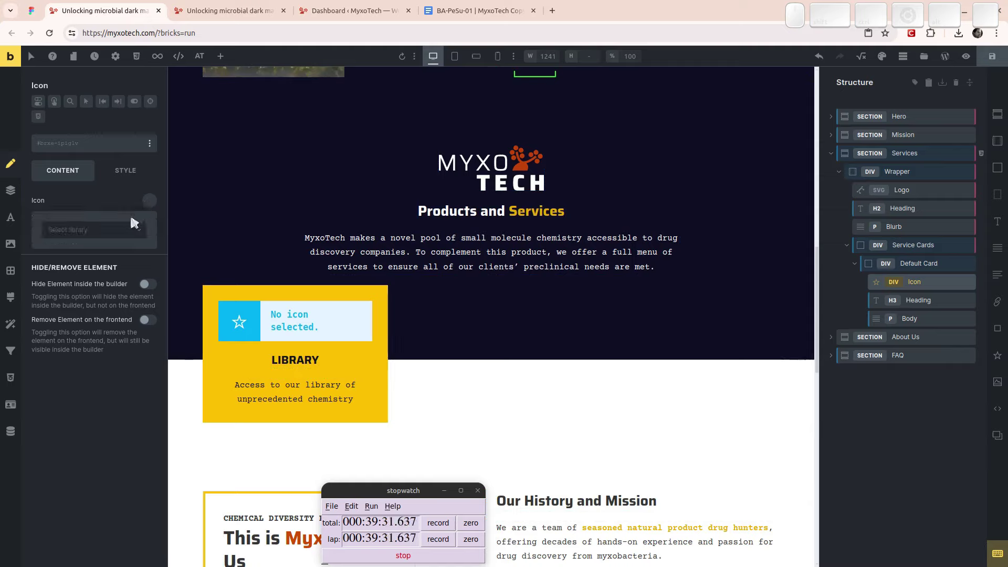
left_click(127, 244)
left_click(127, 243)
left_click(91, 205)
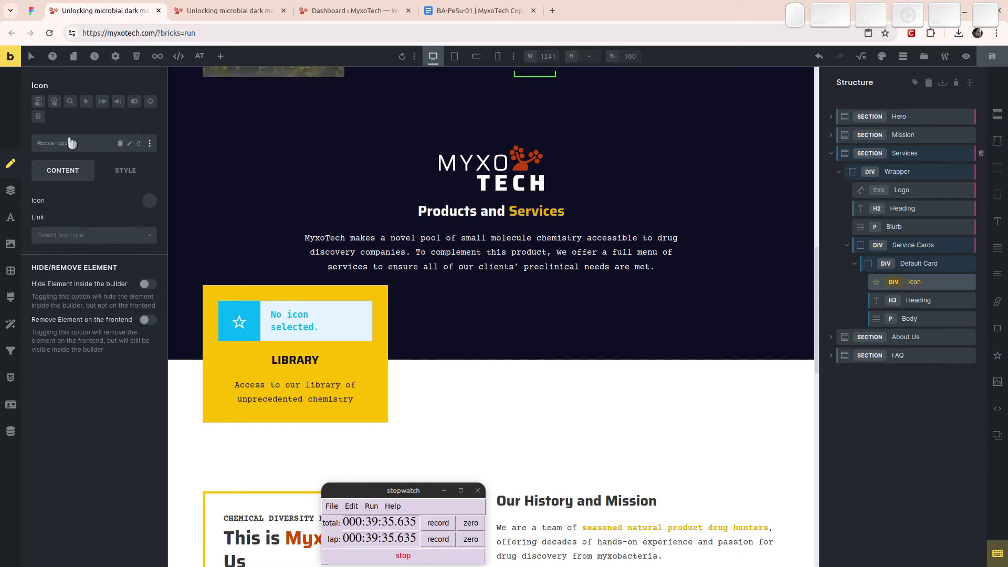
- Create and apply a new CSS class named someclass on the icon element
left_click(81, 151)
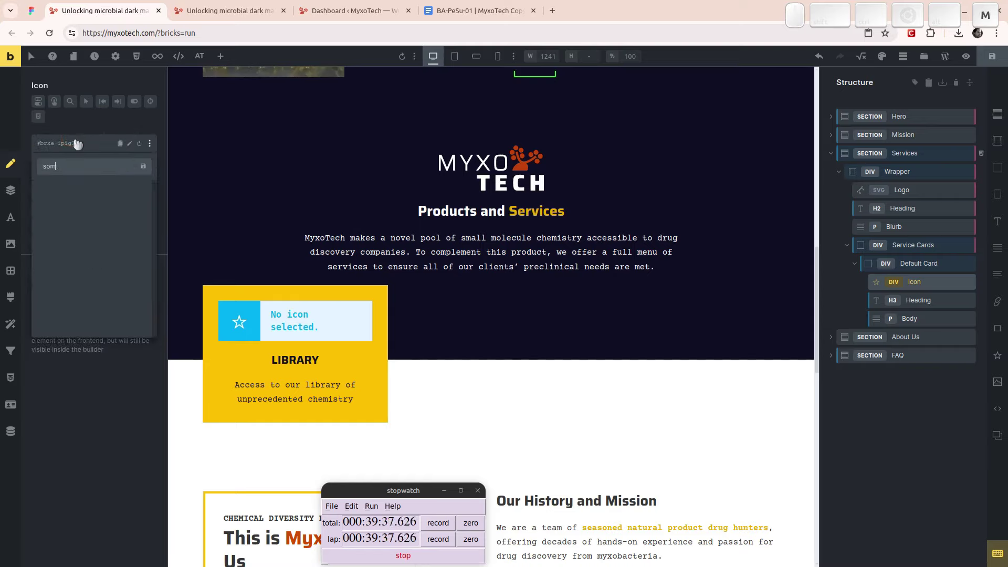
key("BackSpace")
key("Return")
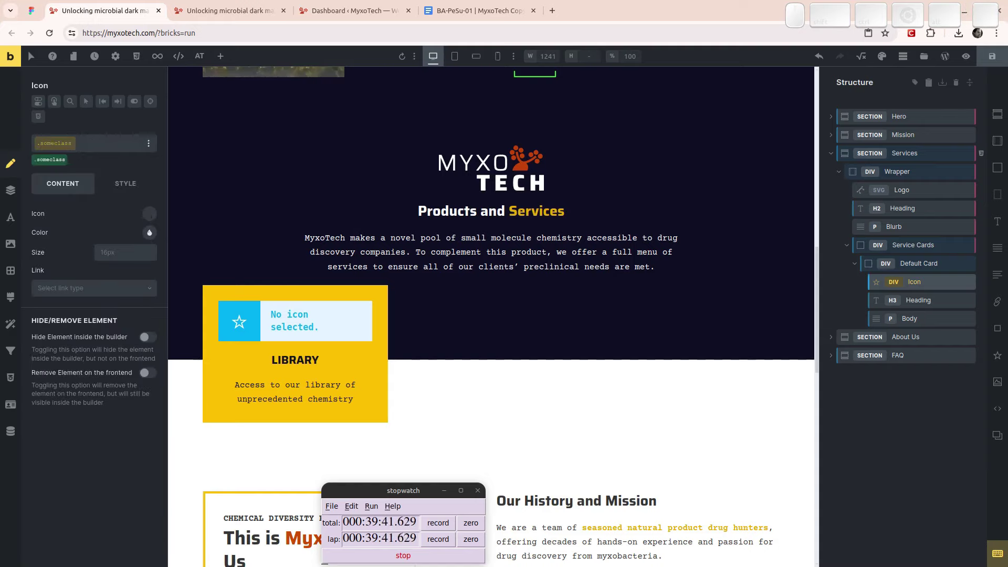
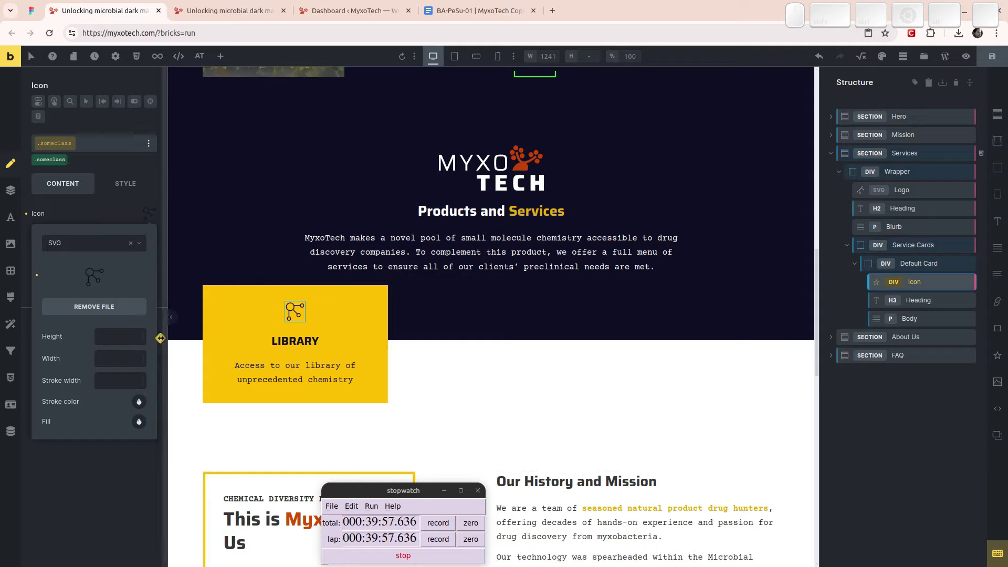
- Set the network SVG icon to 7rem height and 7rem width on someclass
left_click(64, 217)
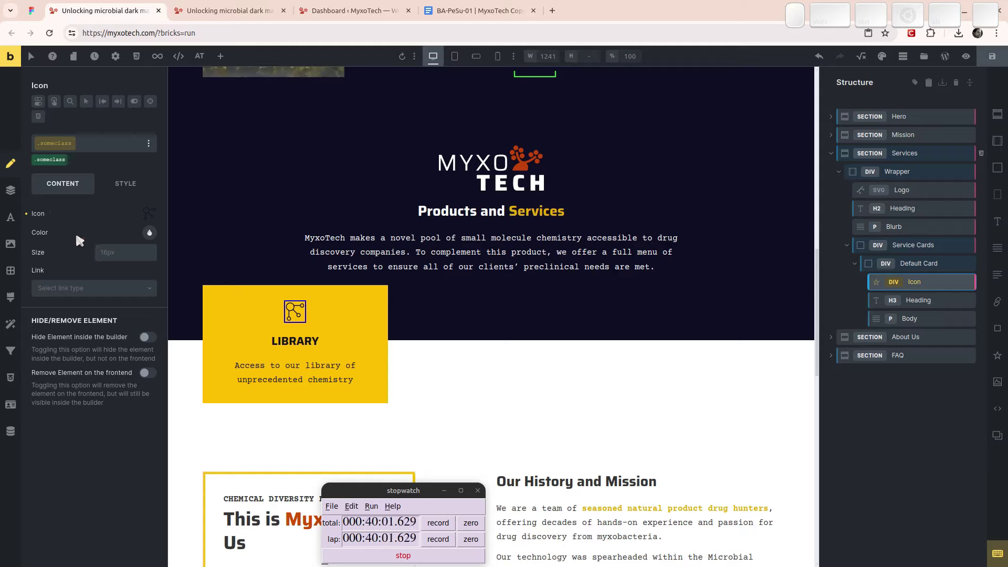
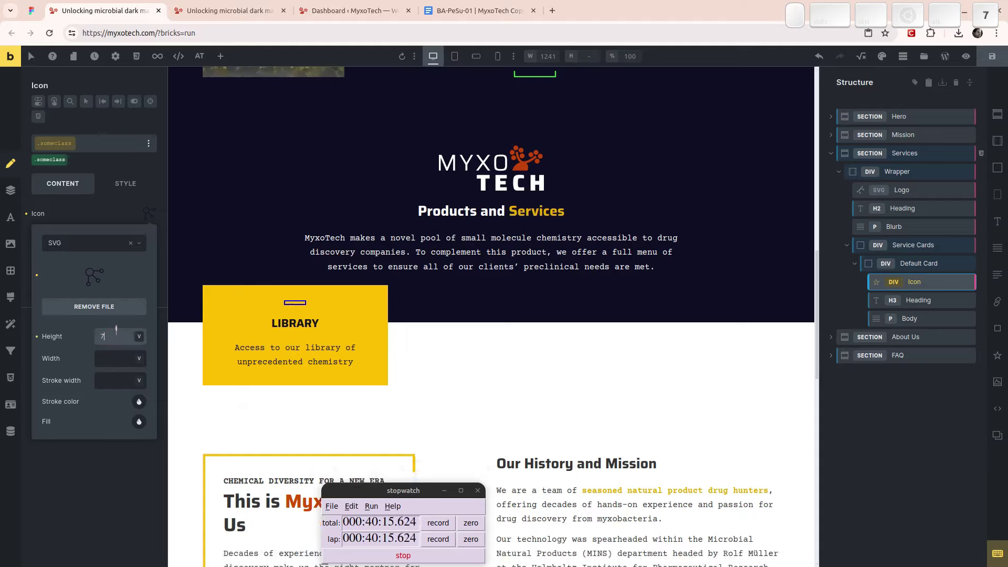
key("Tab")
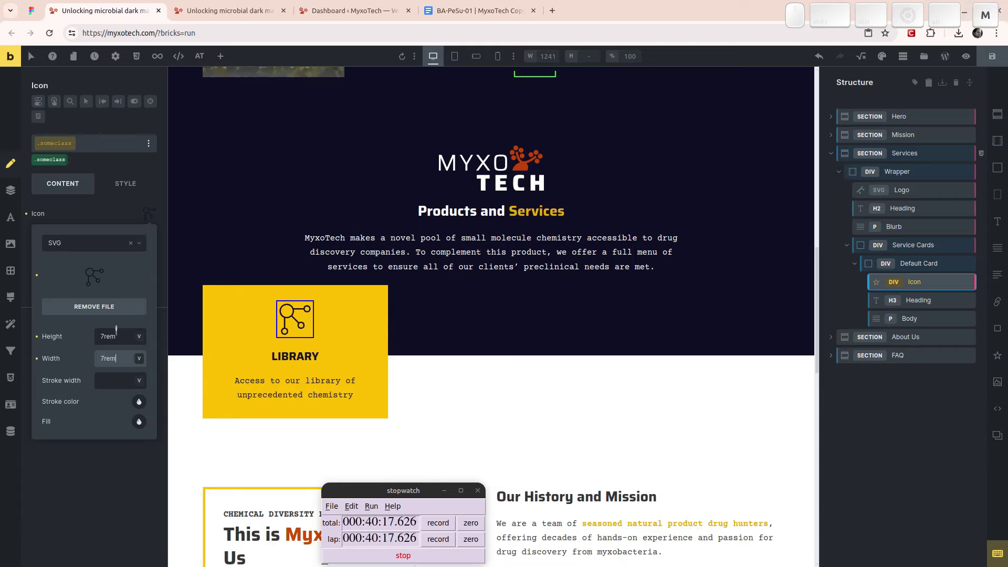
left_click(95, 217)
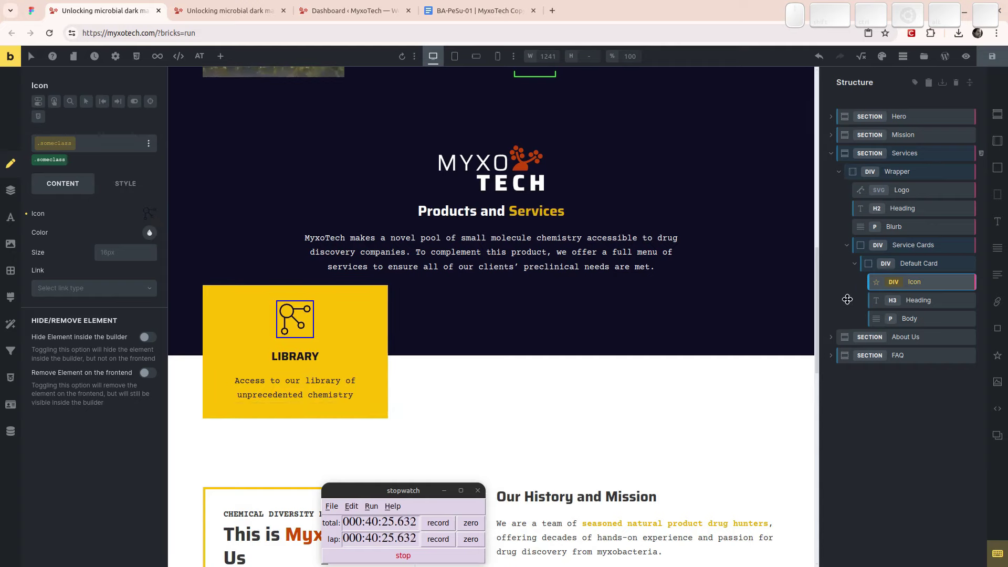
- Duplicate the Default Card to get a second Library card
left_click(864, 276)
left_click(909, 260)
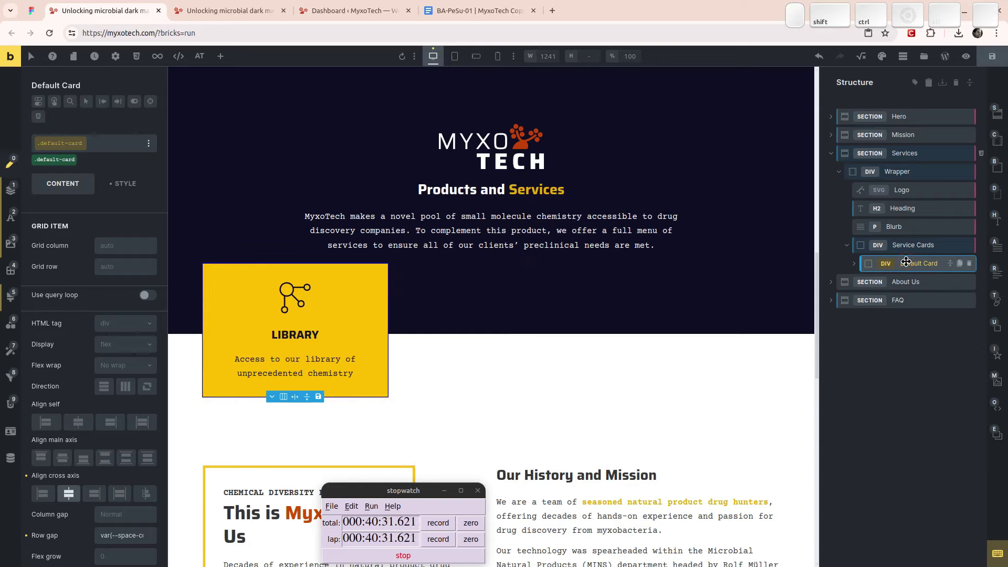
key("ctrl+shift+d")
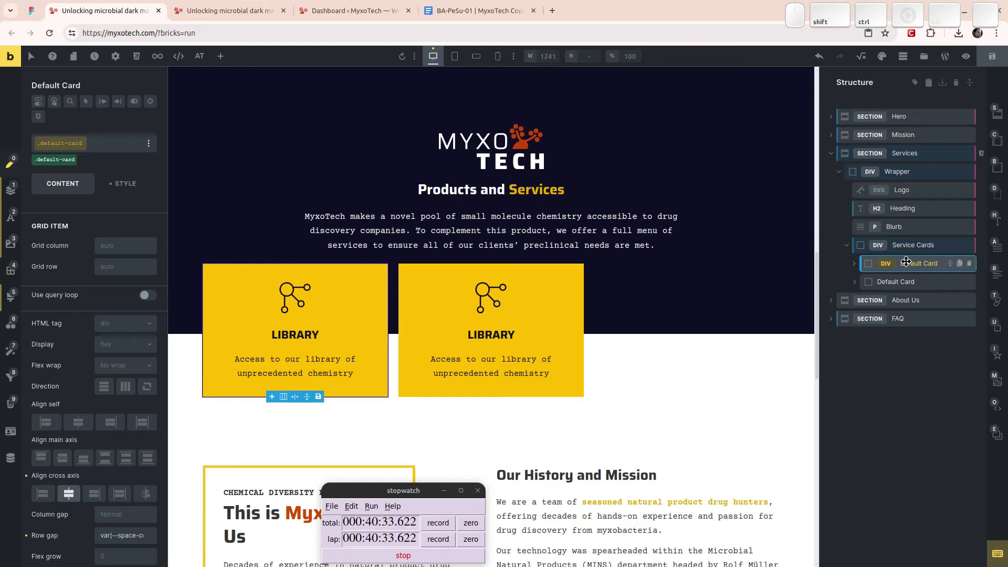
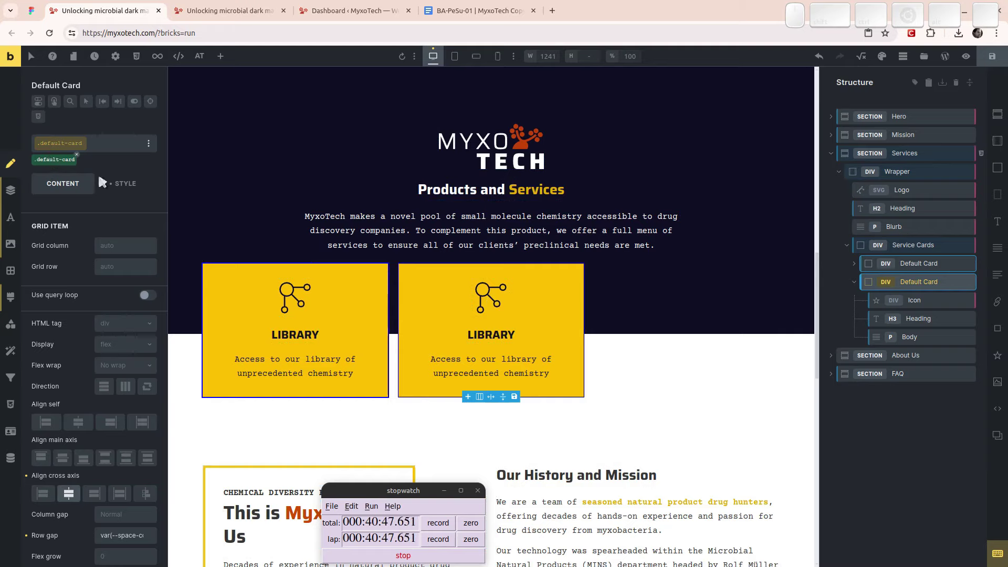
- Clear the second card's icon so it shows the no-icon placeholder
left_click(907, 302)
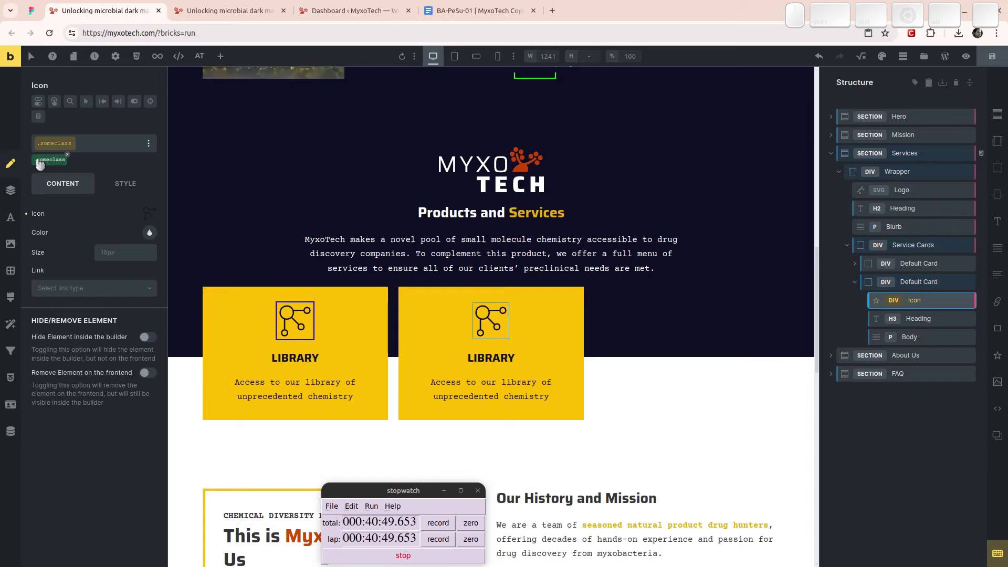
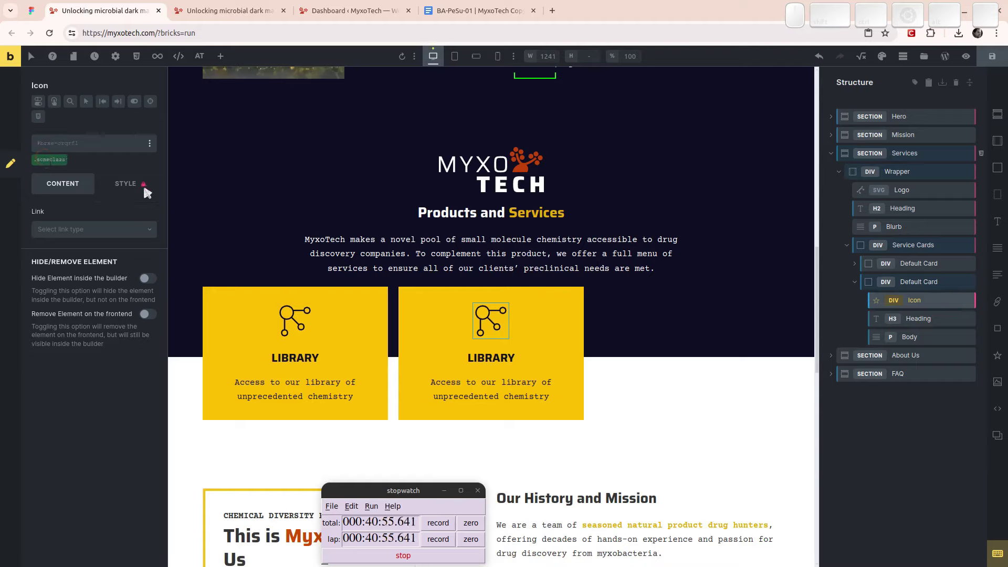
double_click(149, 194)
left_click(137, 202)
left_click(82, 201)
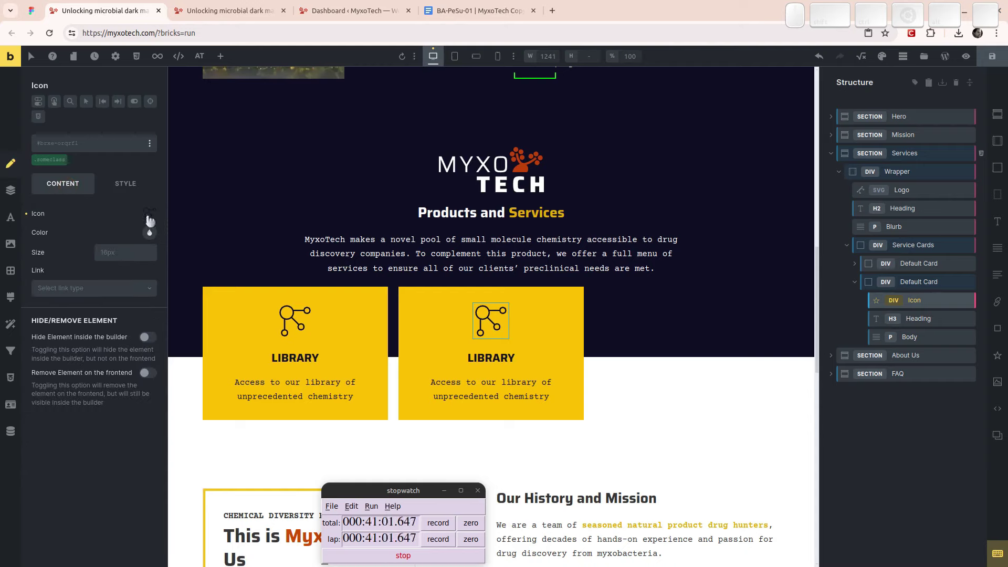
left_click(35, 226)
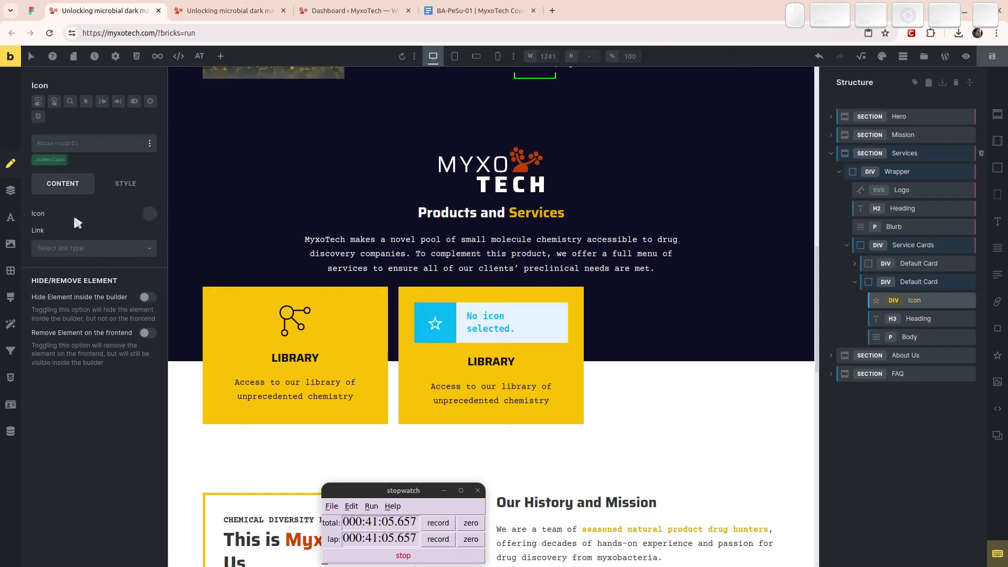
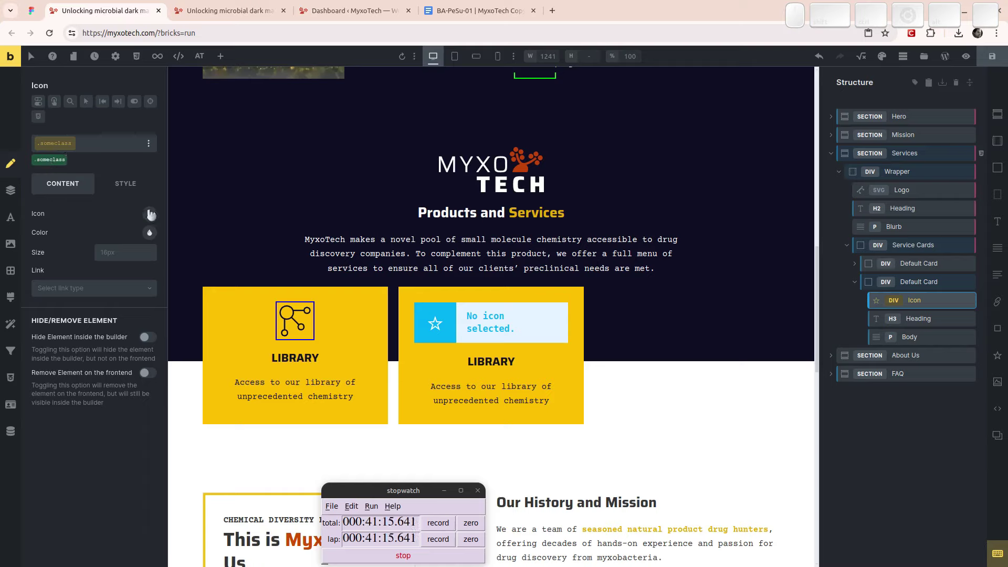
- Give the second card a sparkle SVG icon from the media library
left_click(162, 223)
left_click(100, 253)
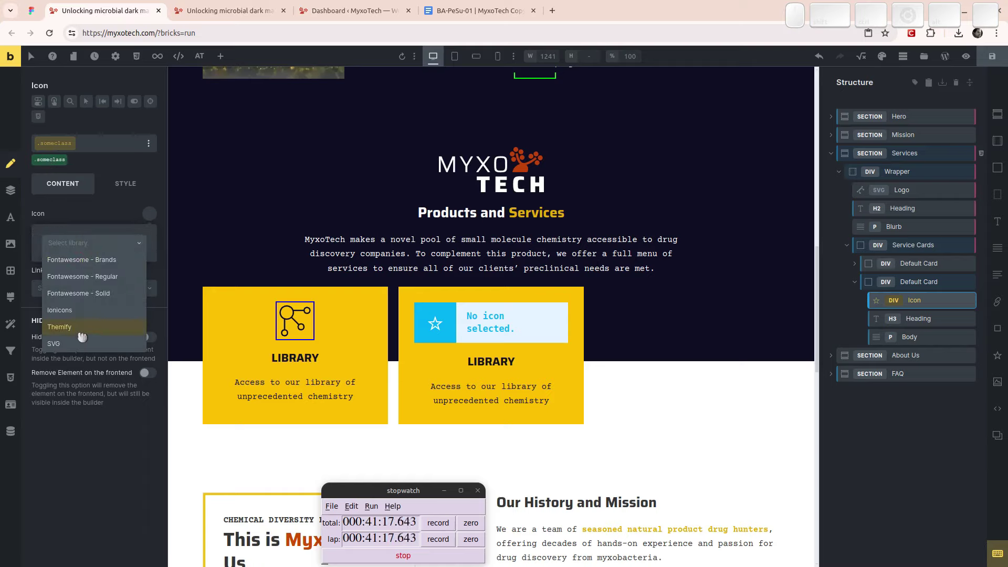
left_click(93, 352)
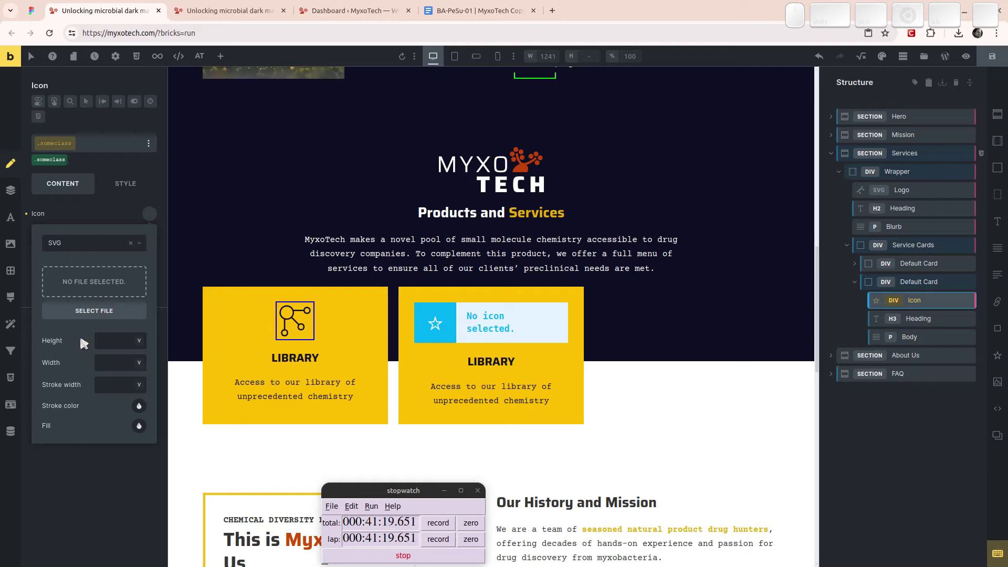
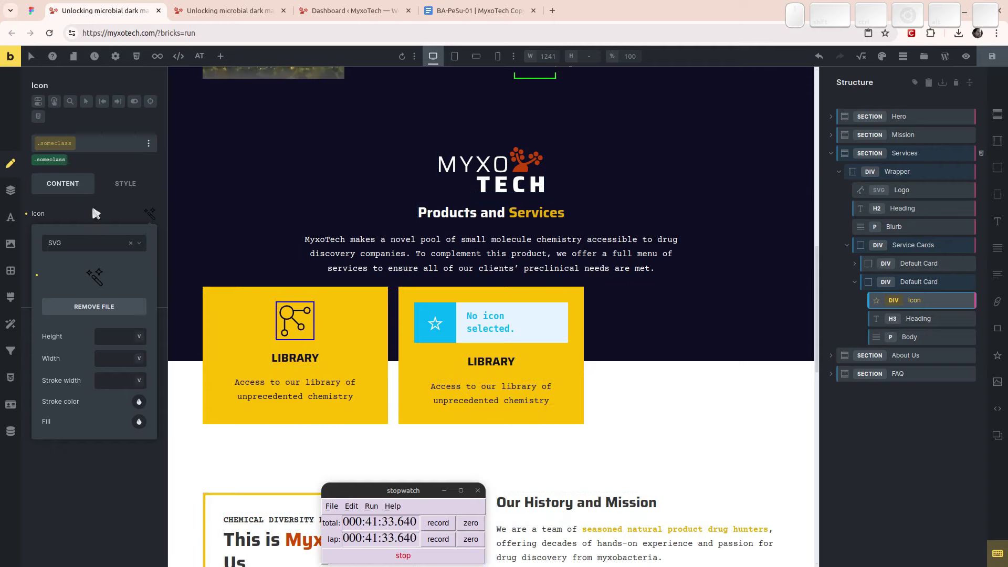
left_click(95, 214)
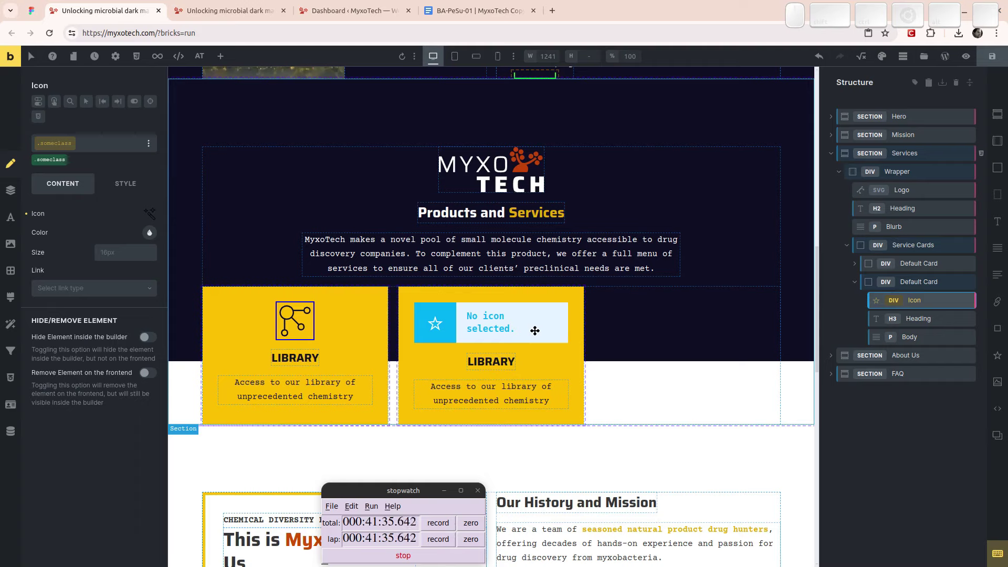
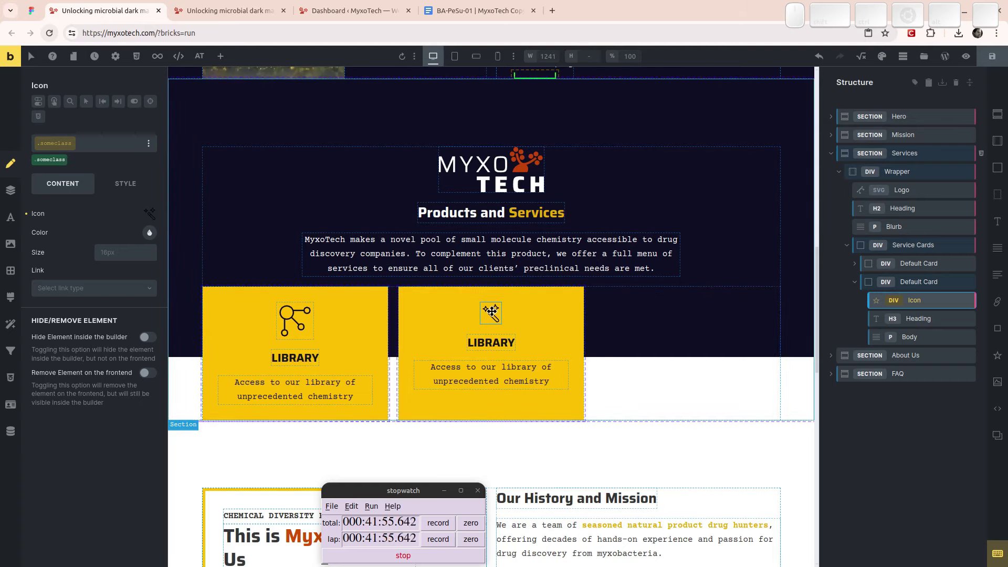
left_click(494, 309)
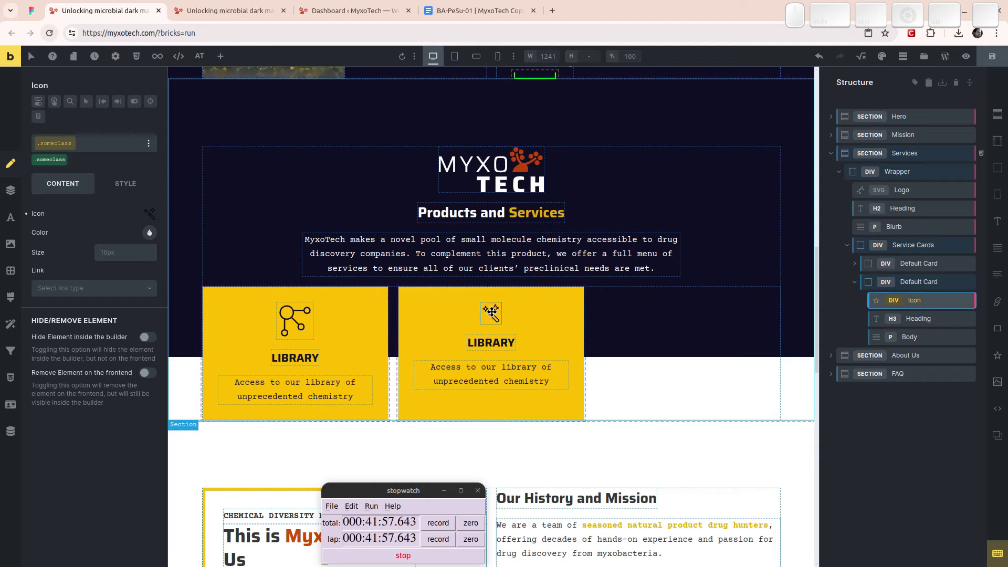
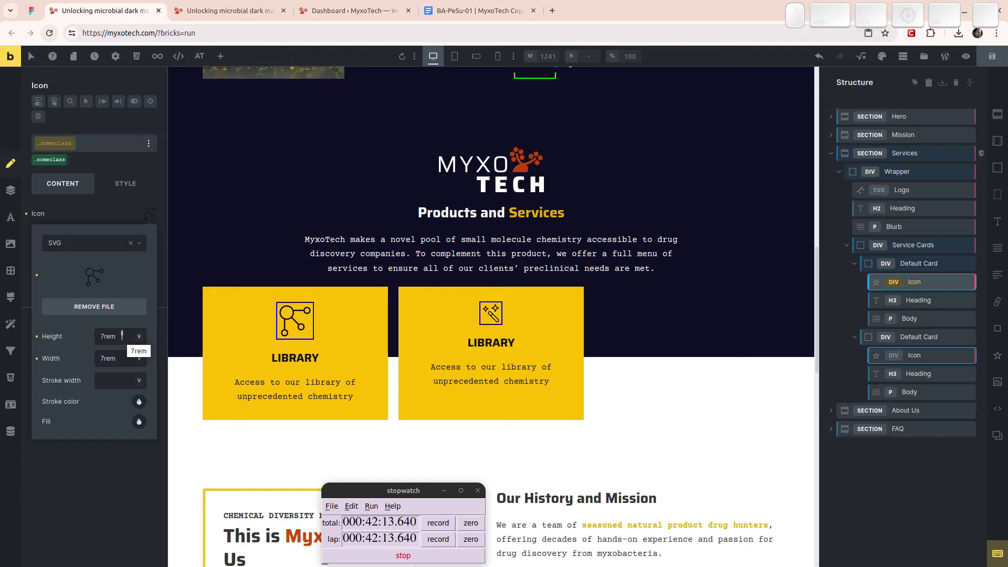
- Reselect the first card's icon and view the live MyxoTech page with its cards
left_click(86, 219)
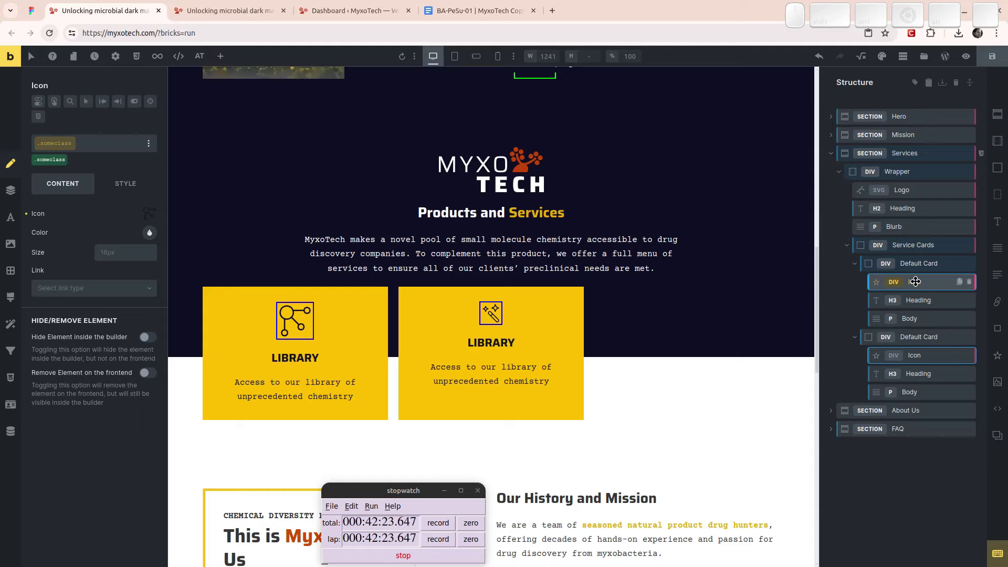
left_click(916, 280)
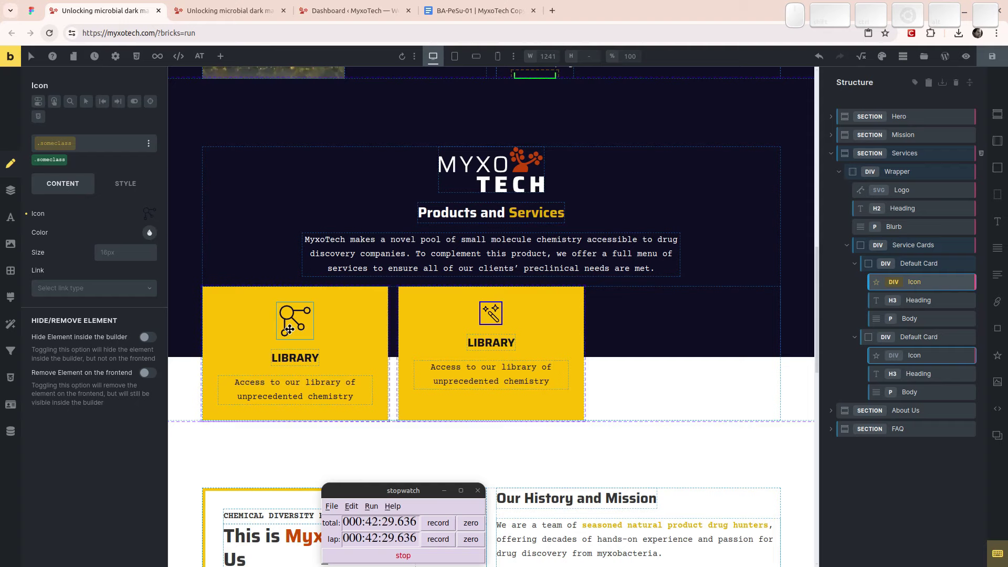
left_click(312, 317)
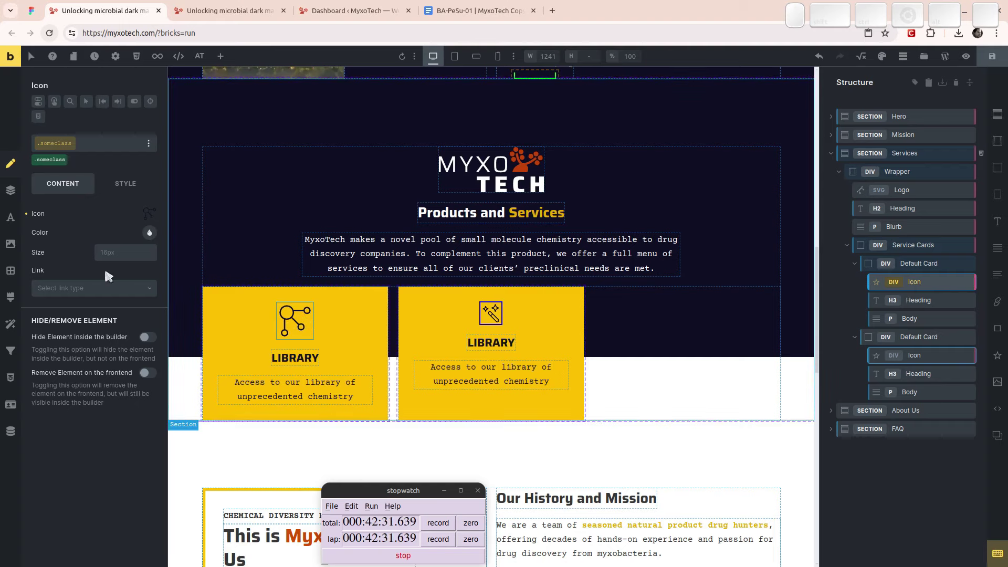
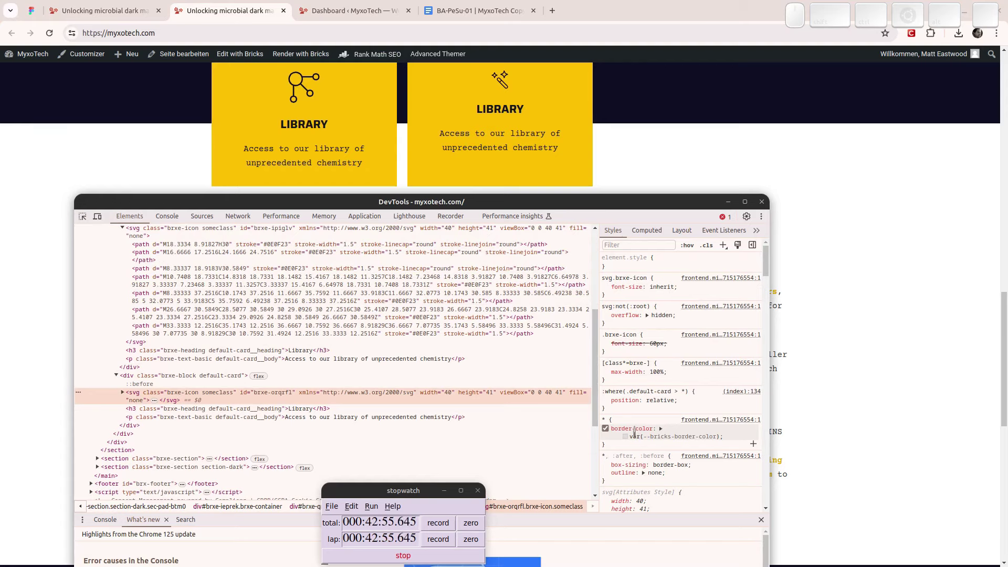
- Inspect the second card's SVG in DevTools, showing someclass at 40 by 41 size
scroll("up", 3)
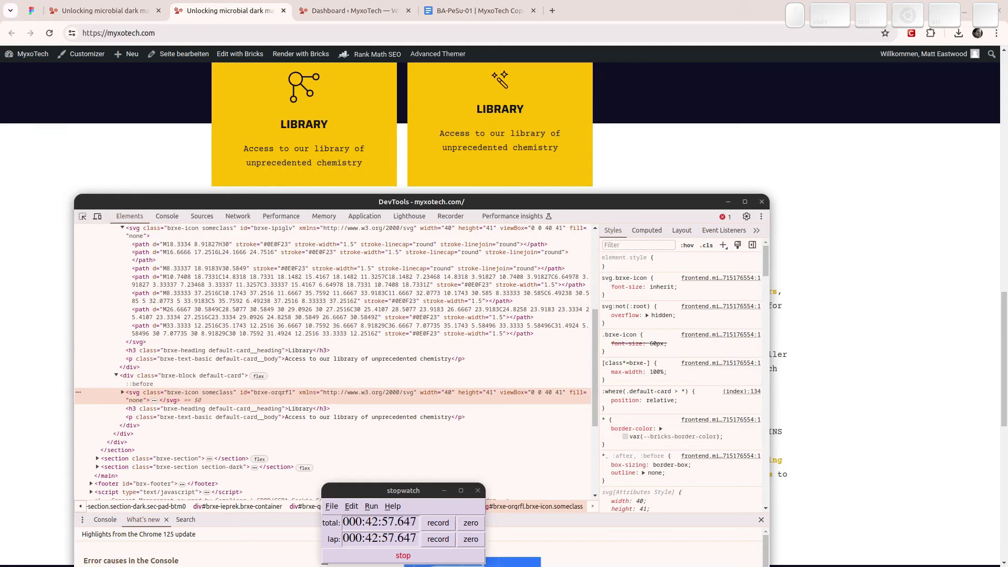
- Return to the builder and reselect the first card's icon element
left_click(98, 7)
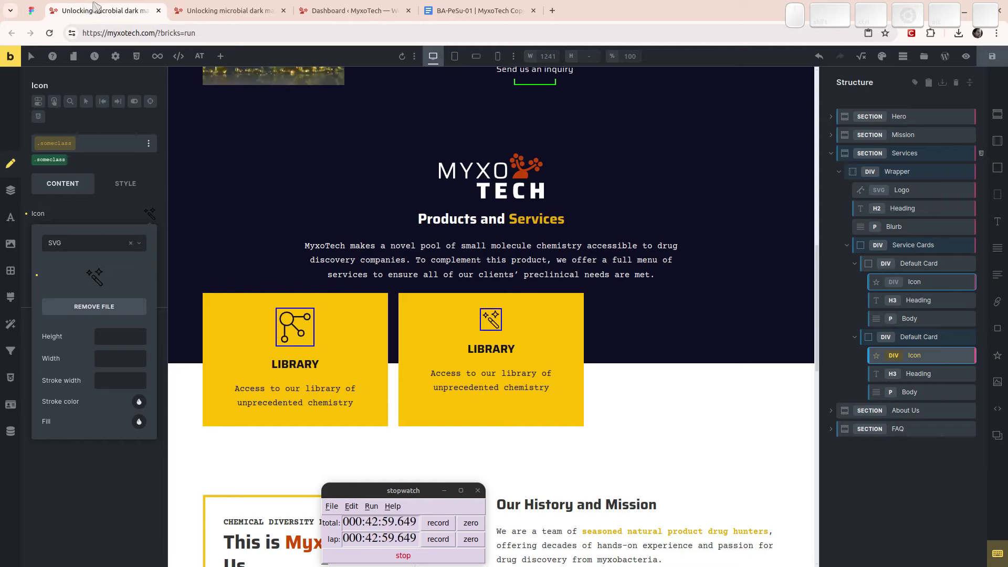
left_click(911, 277)
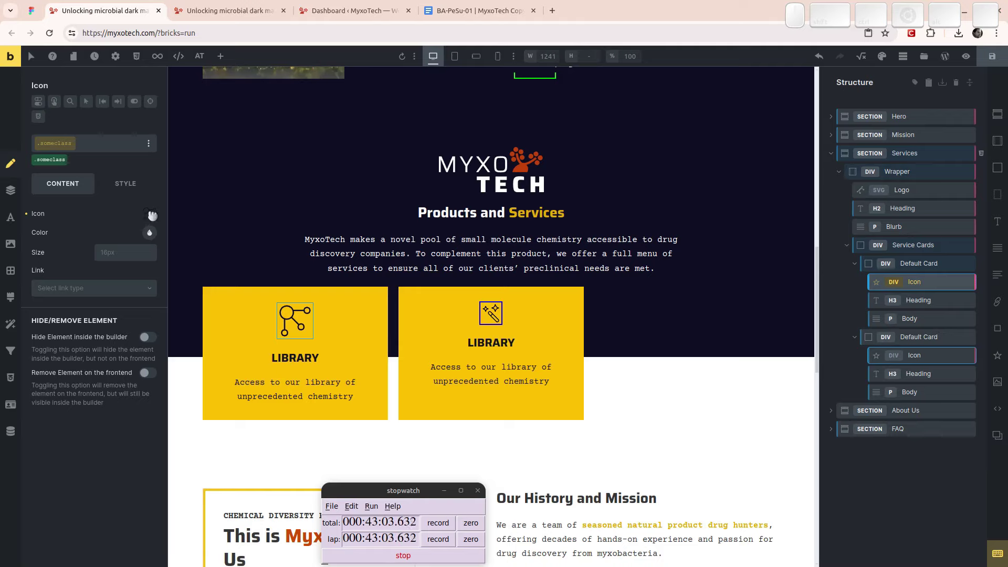
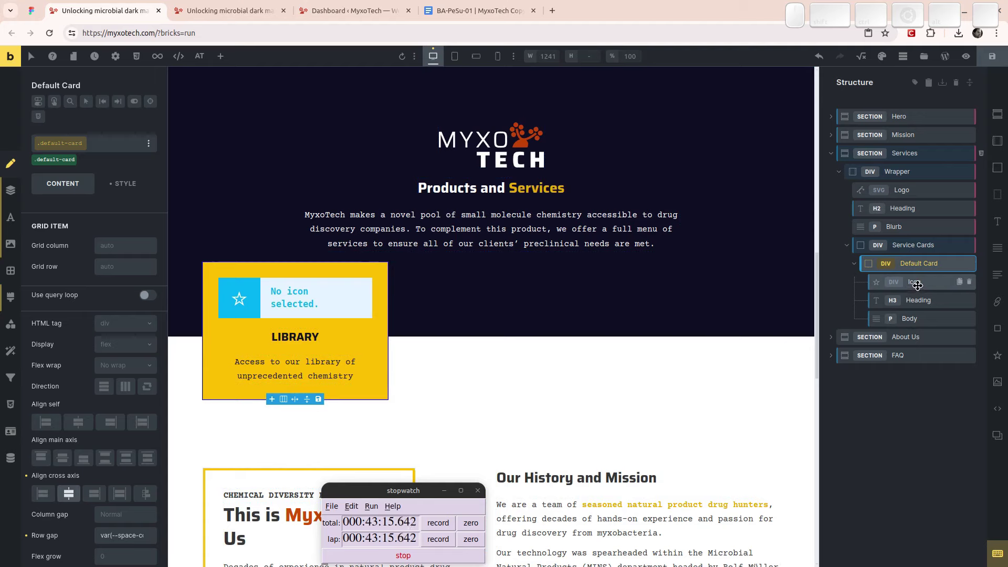
- Restore the network SVG icon on the remaining card at default small size
left_click(919, 284)
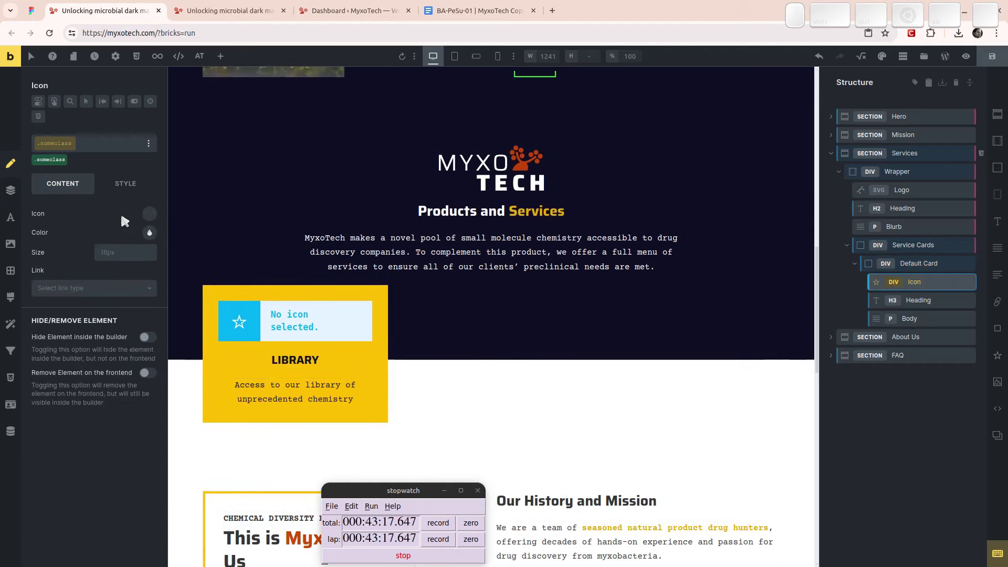
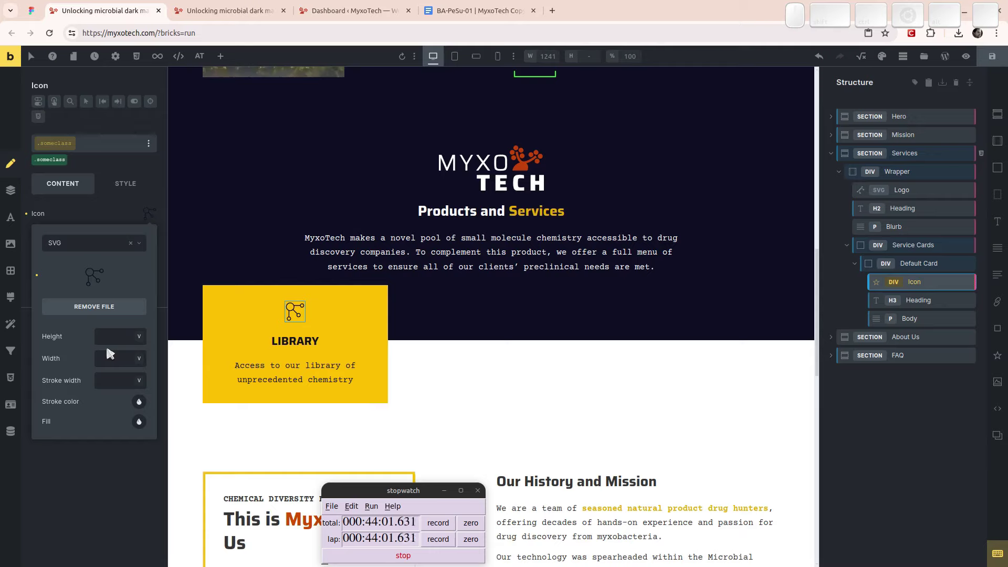
left_click(86, 220)
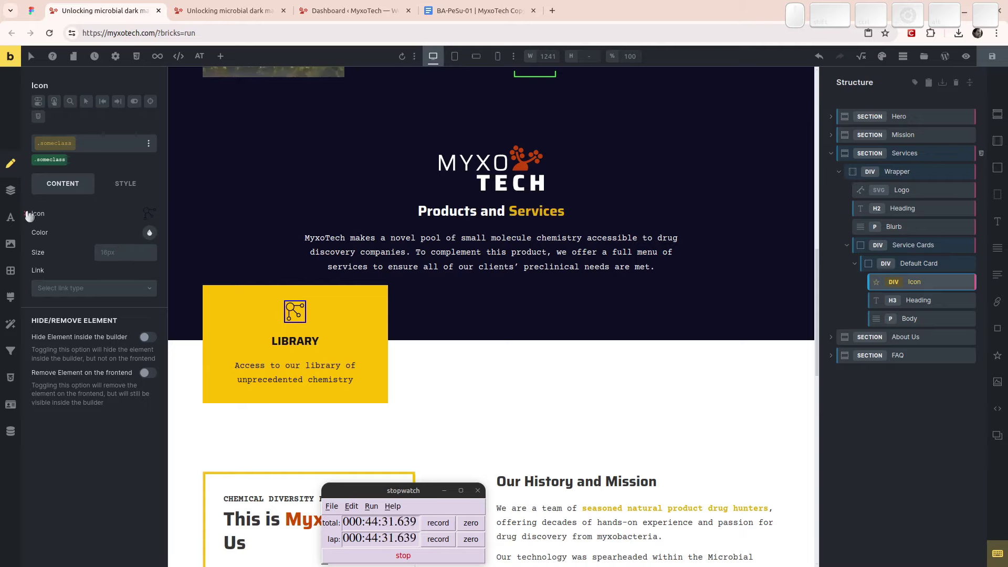
- Clear the Library card's icon and expand its empty ID-level sizing settings
left_click(38, 225)
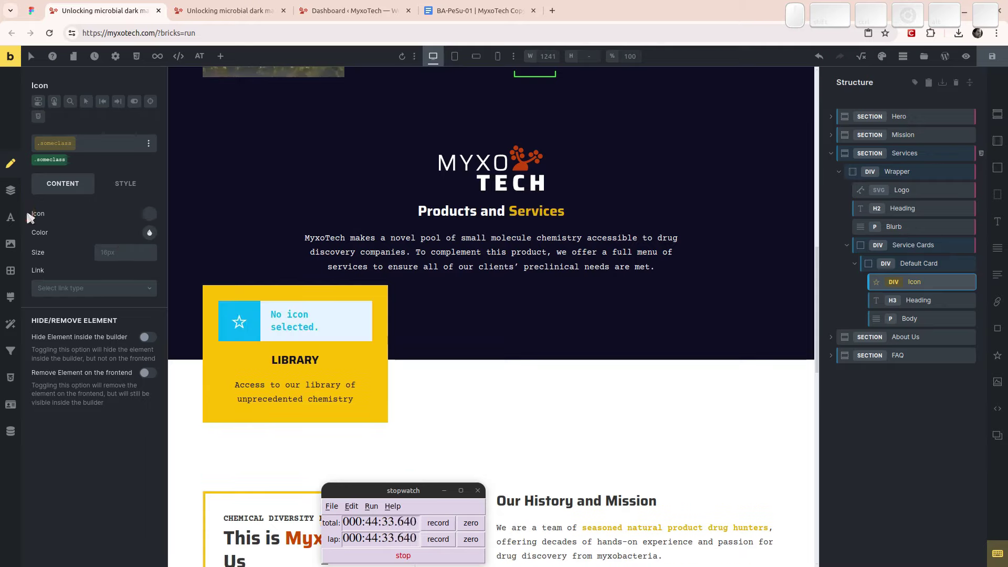
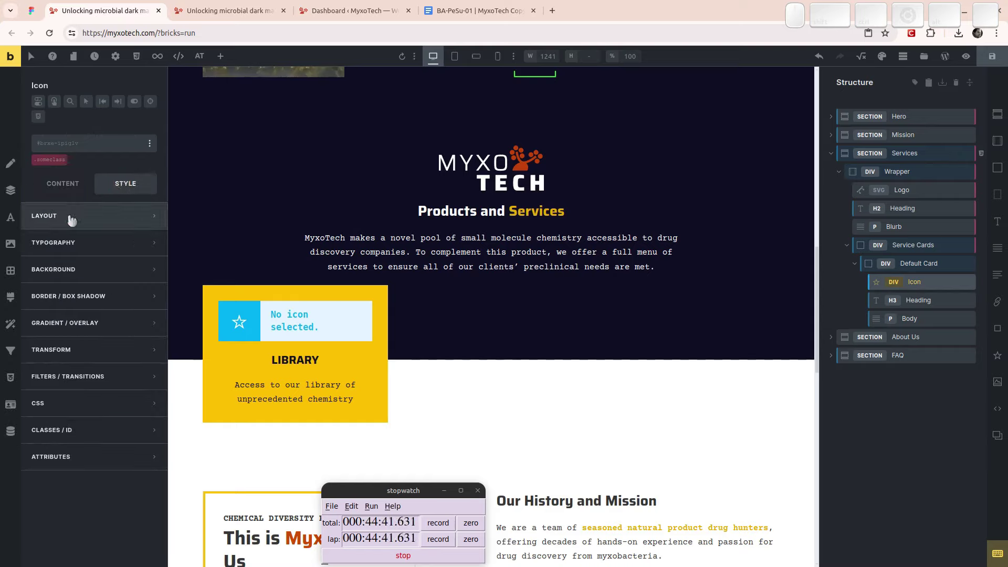
left_click(80, 229)
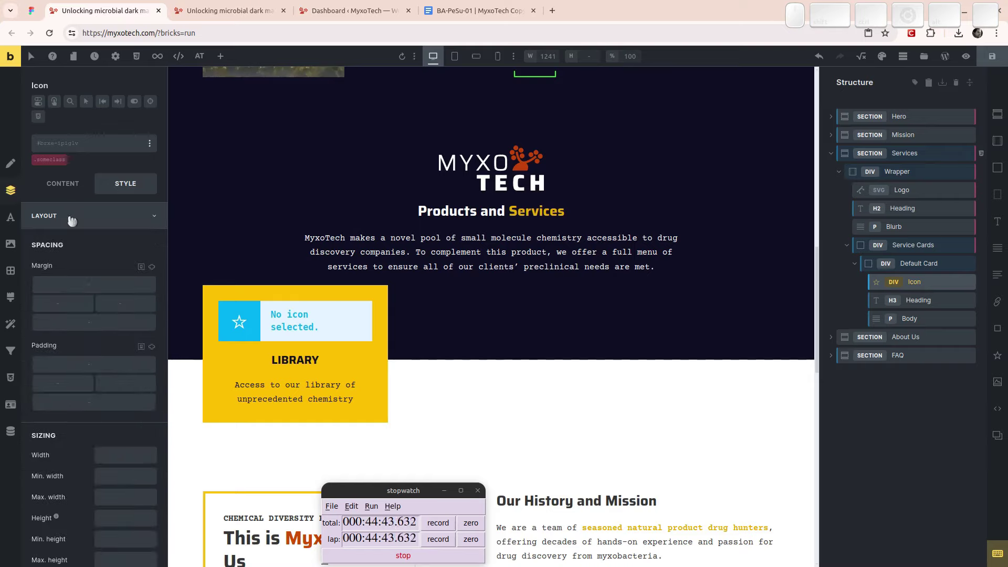
scroll("down", 3)
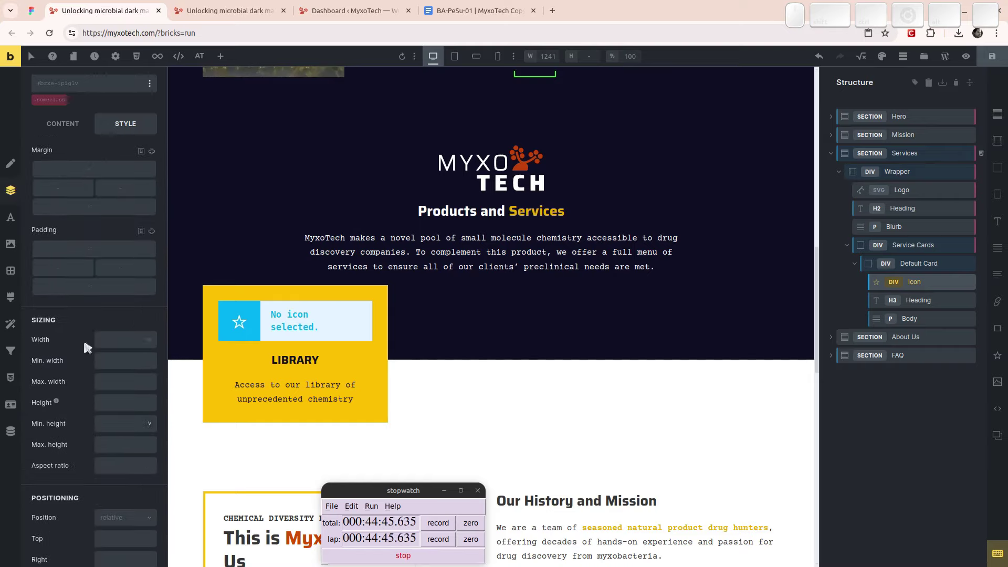
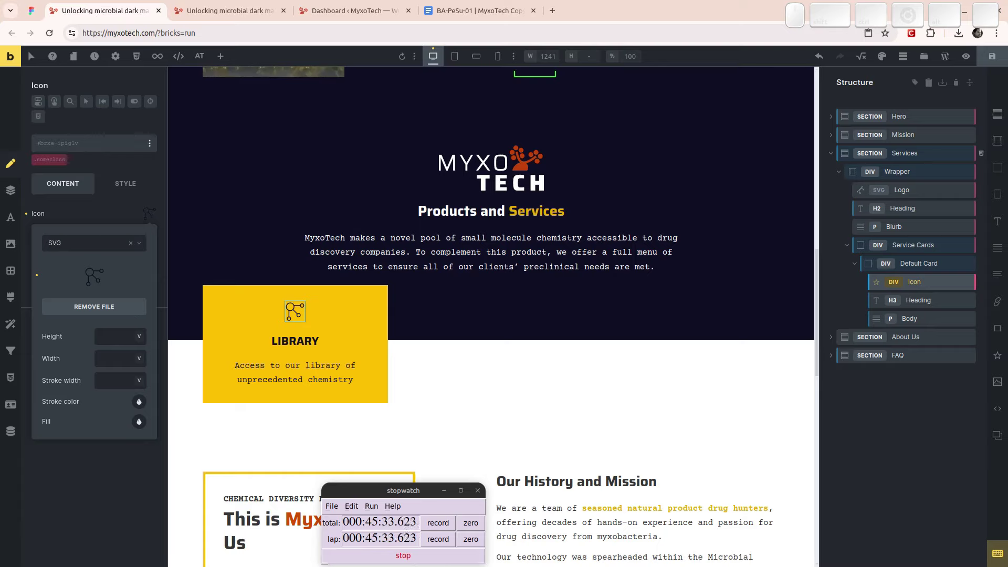
- Set the icon to 7rem width and 7rem height through the .someclass class styling
left_click(69, 216)
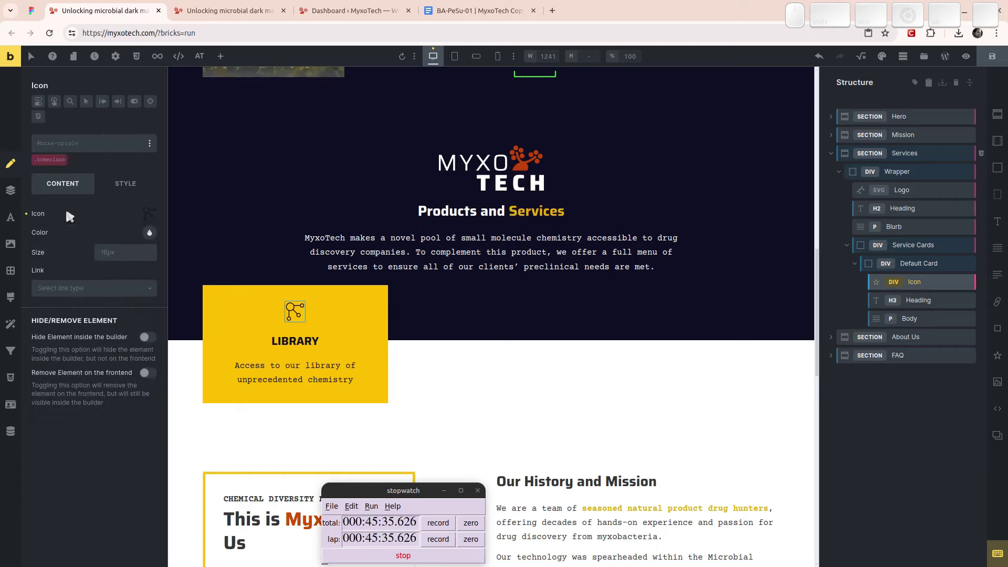
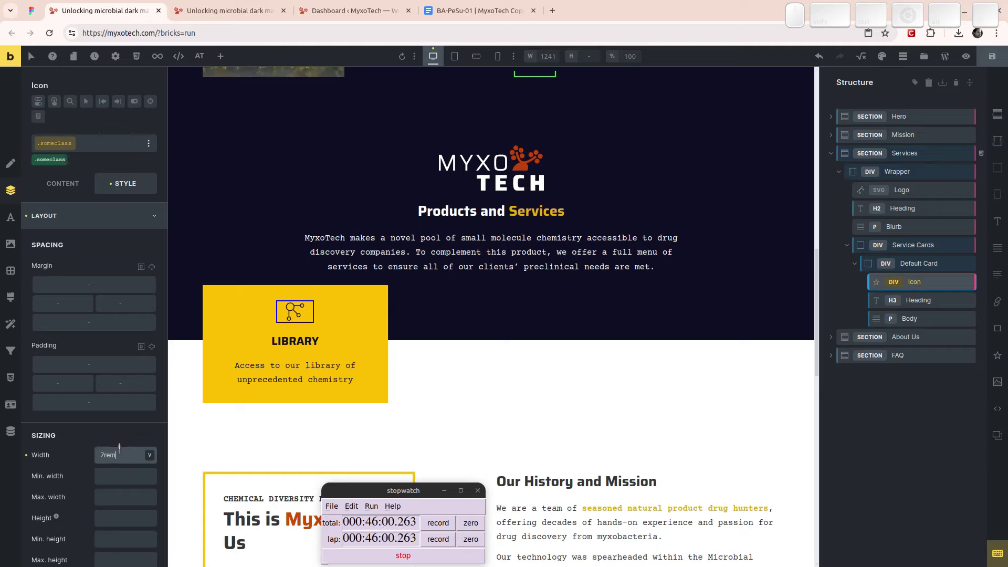
scroll("down", 3)
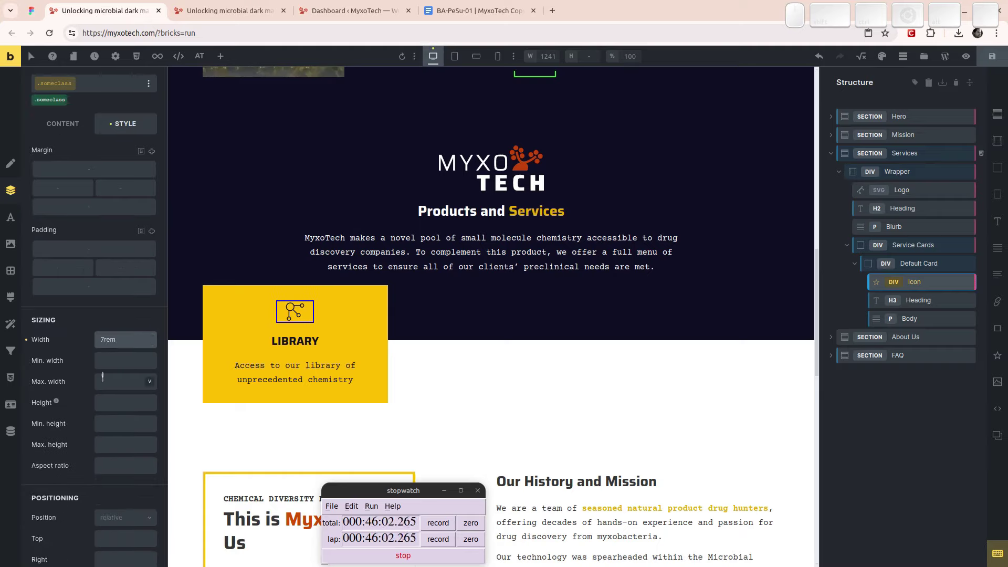
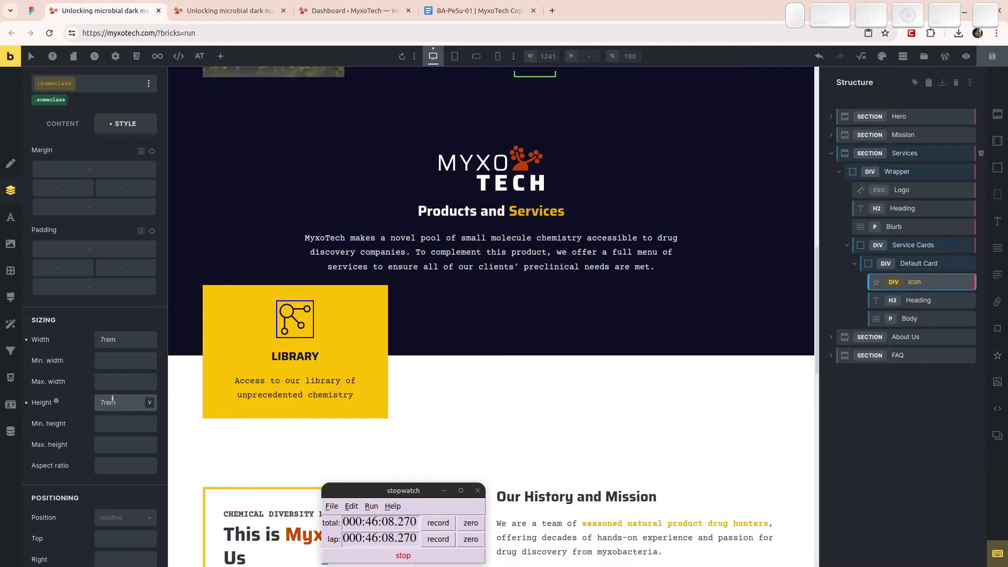
scroll("up", 3)
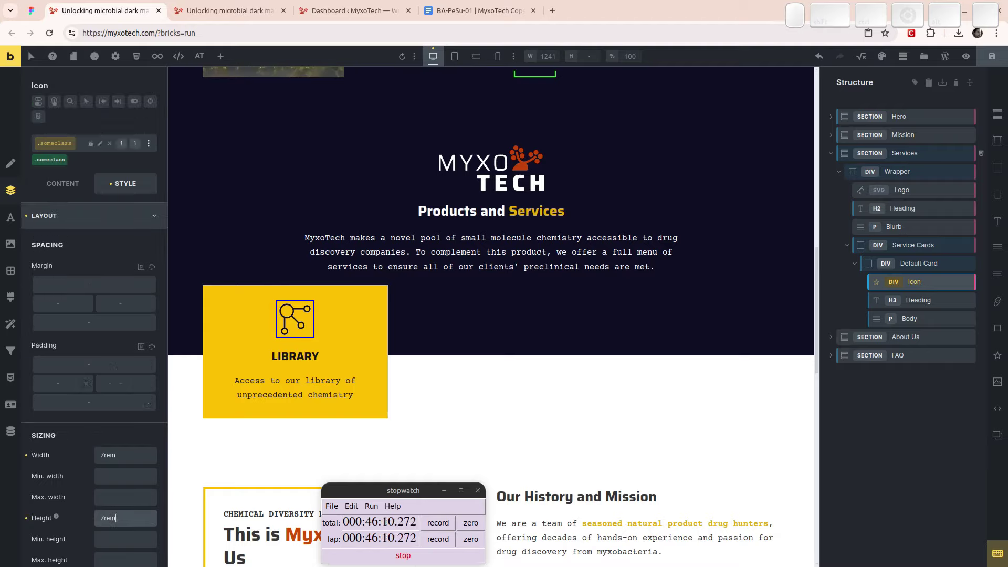
- Lock the icon's class and return to its style settings
left_click(104, 155)
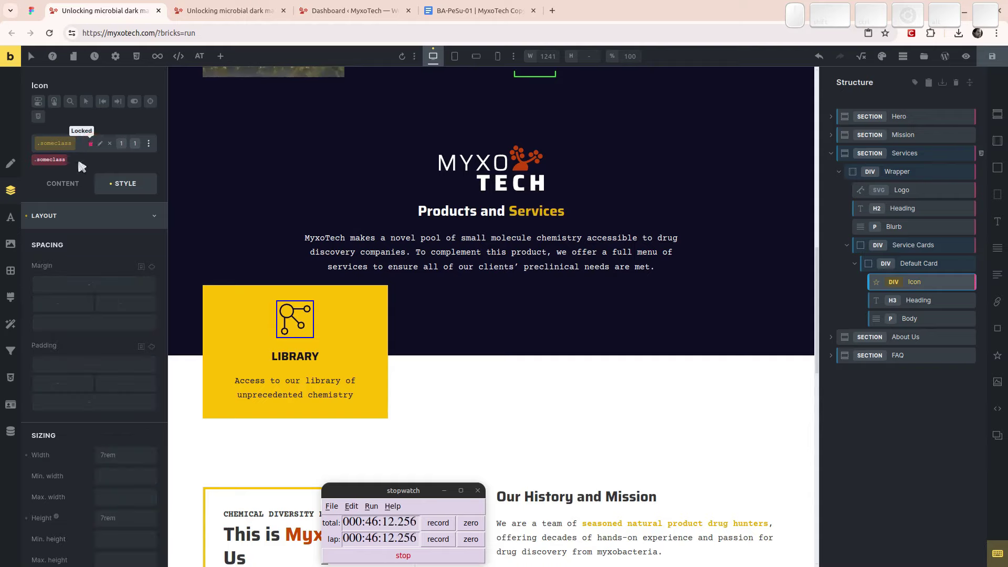
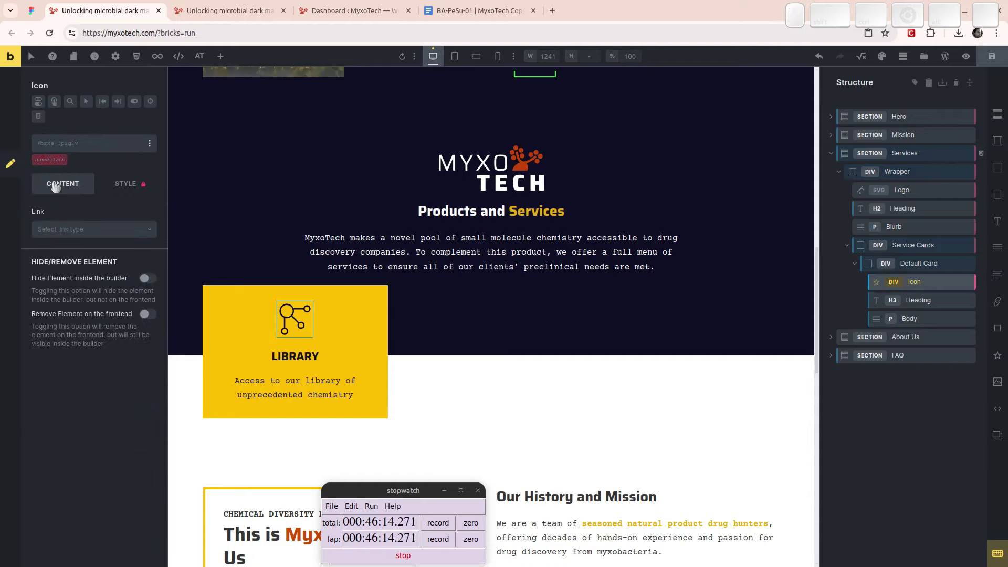
left_click(154, 193)
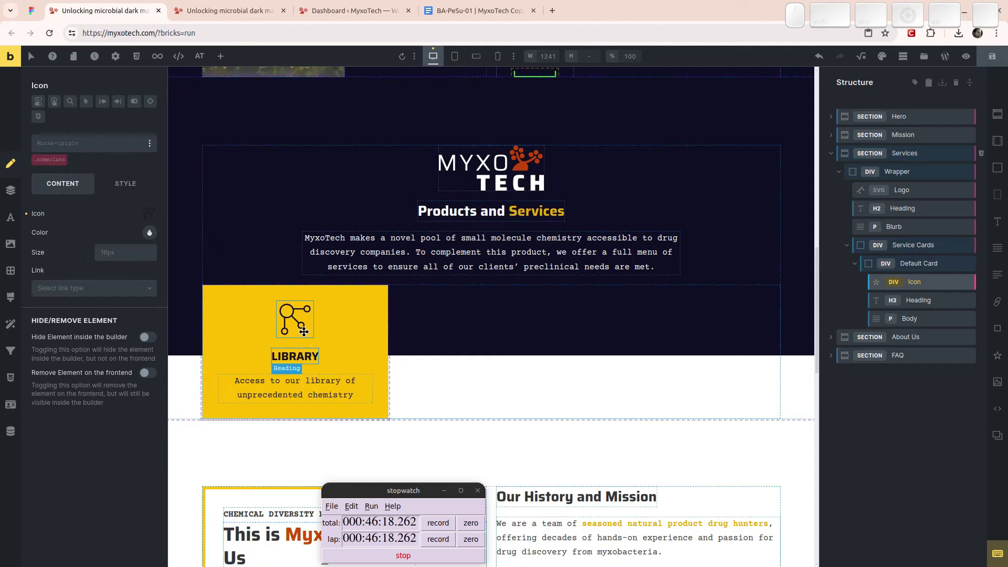
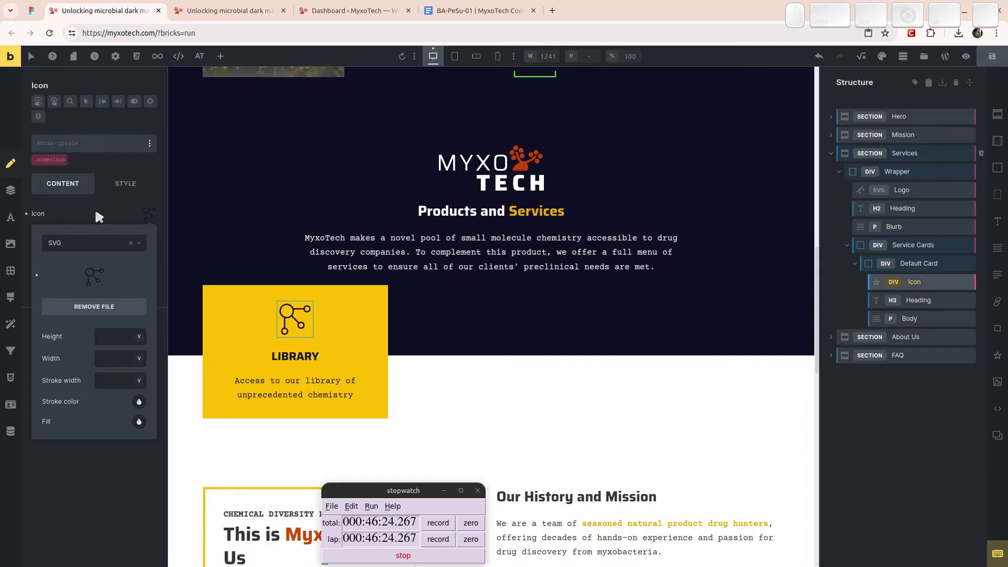
left_click(100, 221)
left_click(134, 195)
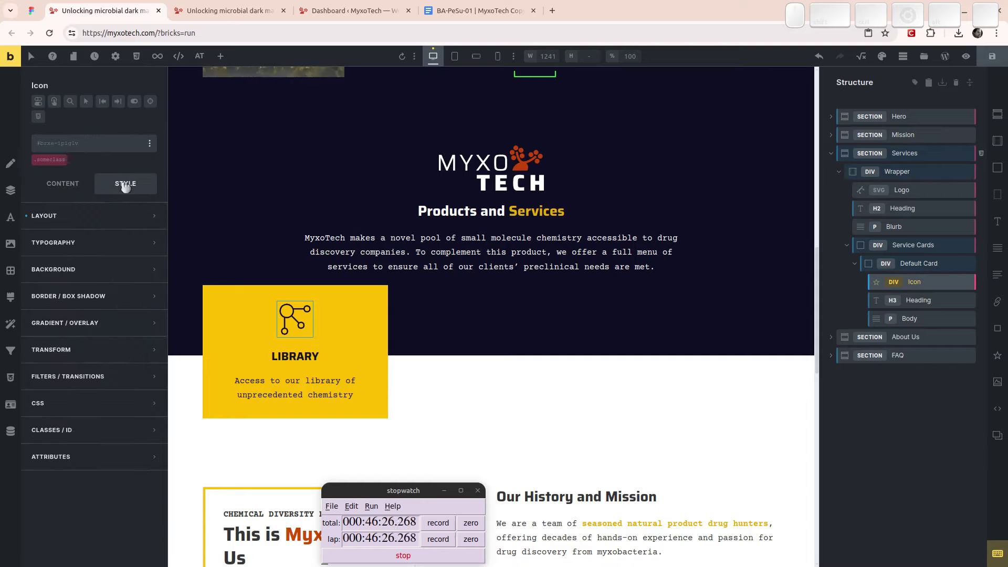
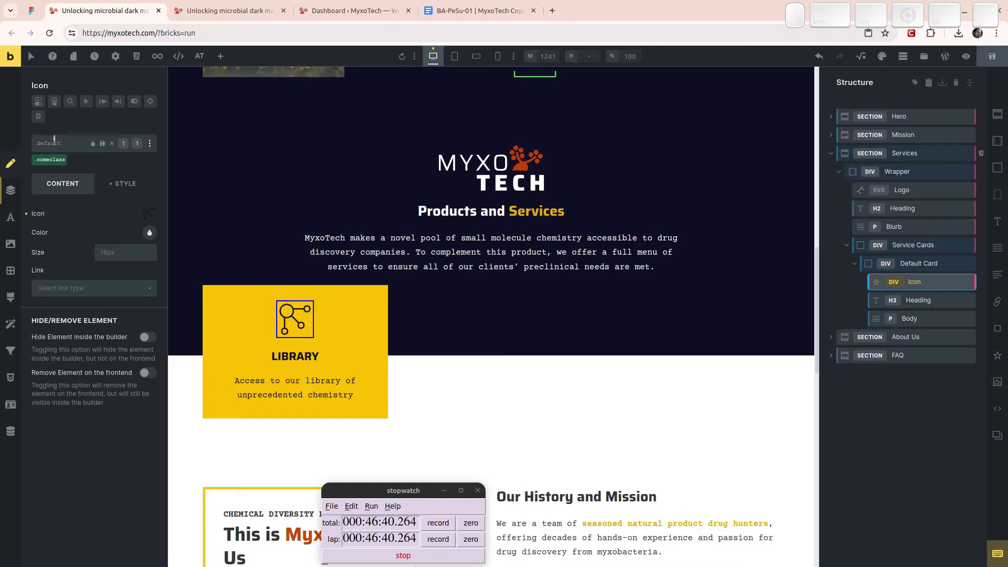
- Rename the class to default-card__icon2, replacing someclass on the icon
key("shift+Home")
key("shift+Delete")
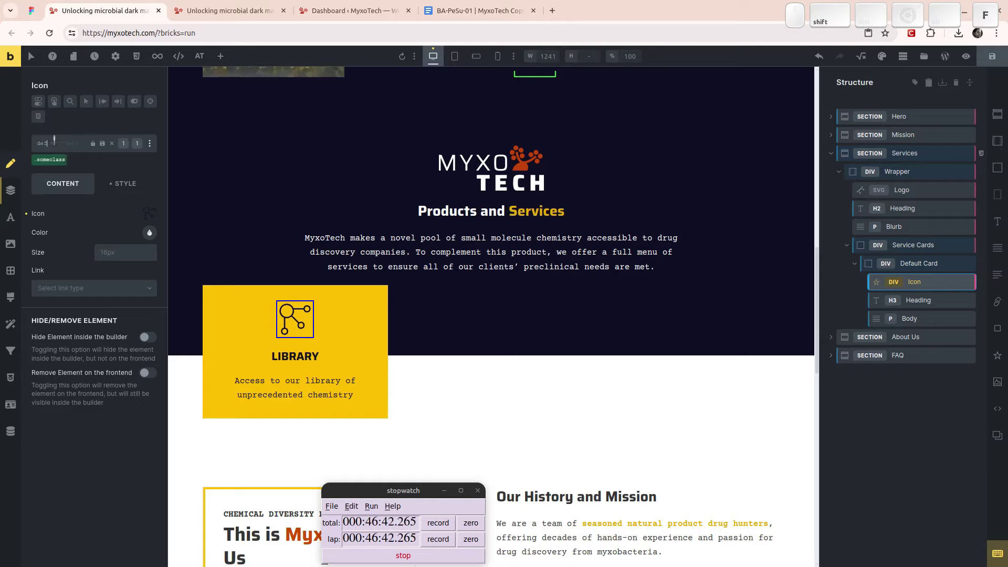
key("shift+Home")
key("shift+Delete")
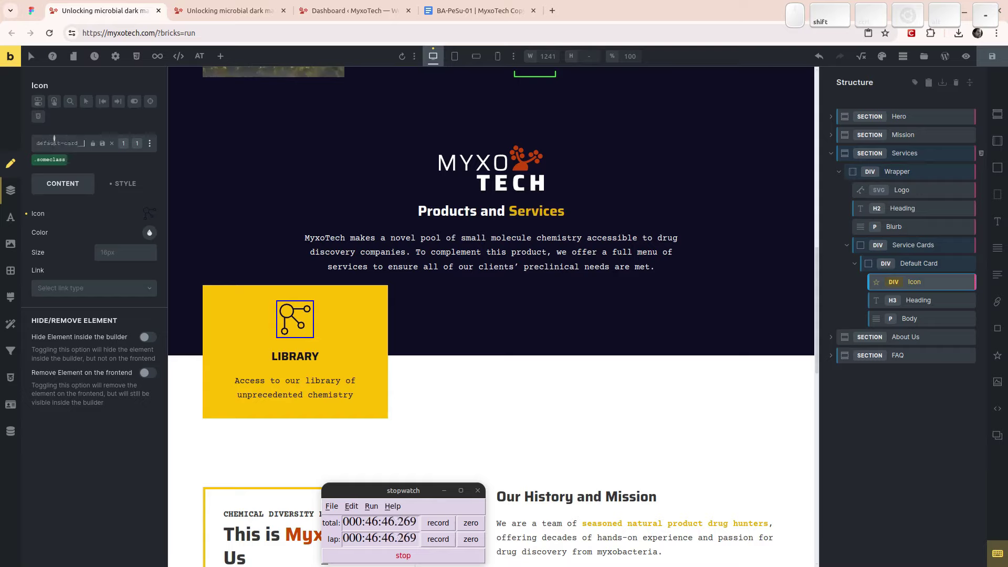
key("2")
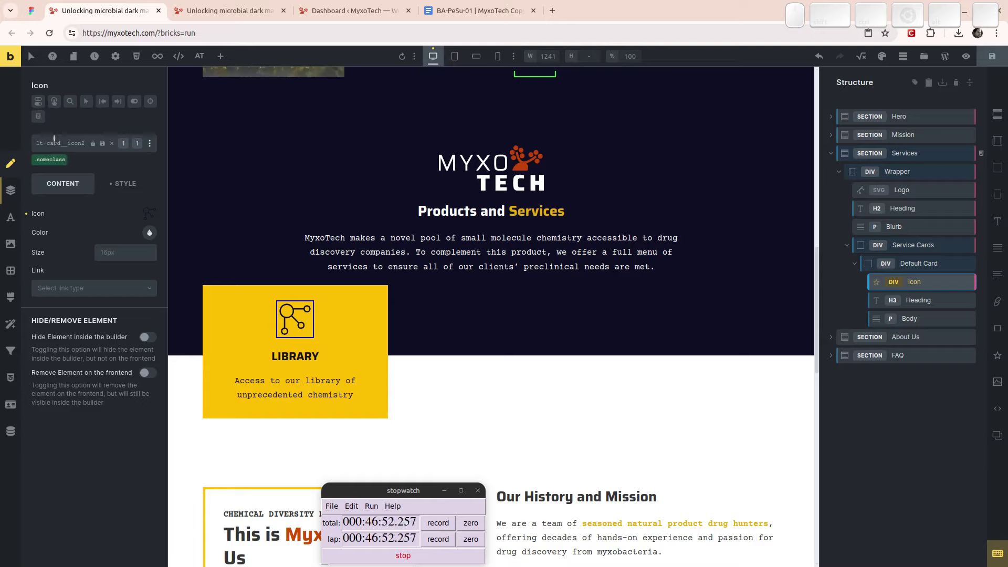
key("Return")
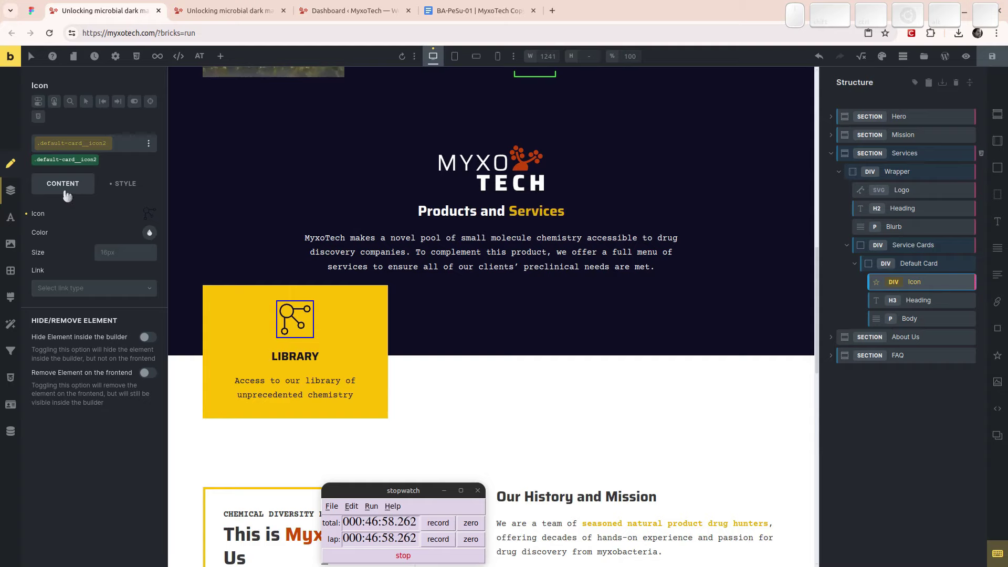
- Inspect the Default Card's Icon element content and style settings before duplicating
left_click(933, 266)
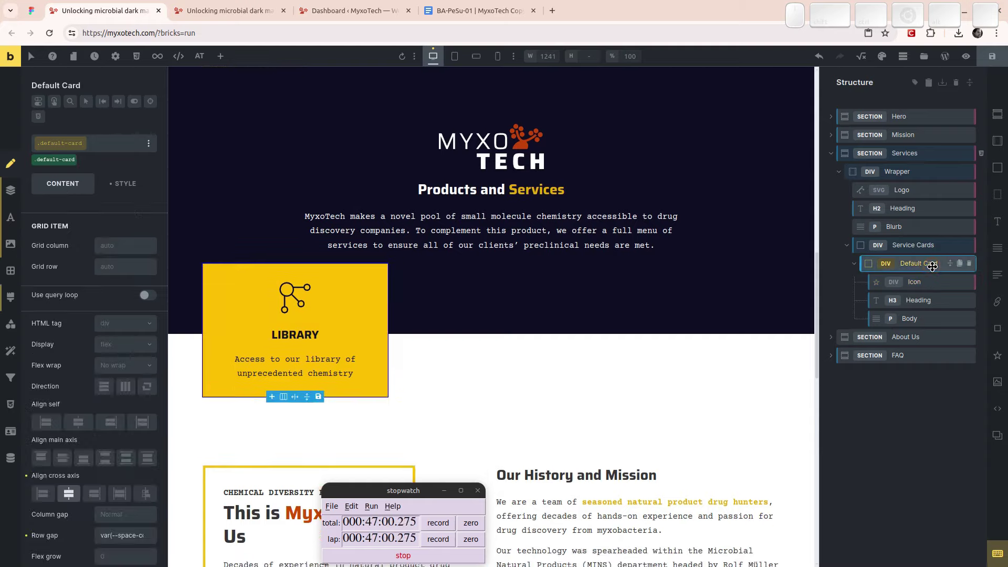
left_click(911, 286)
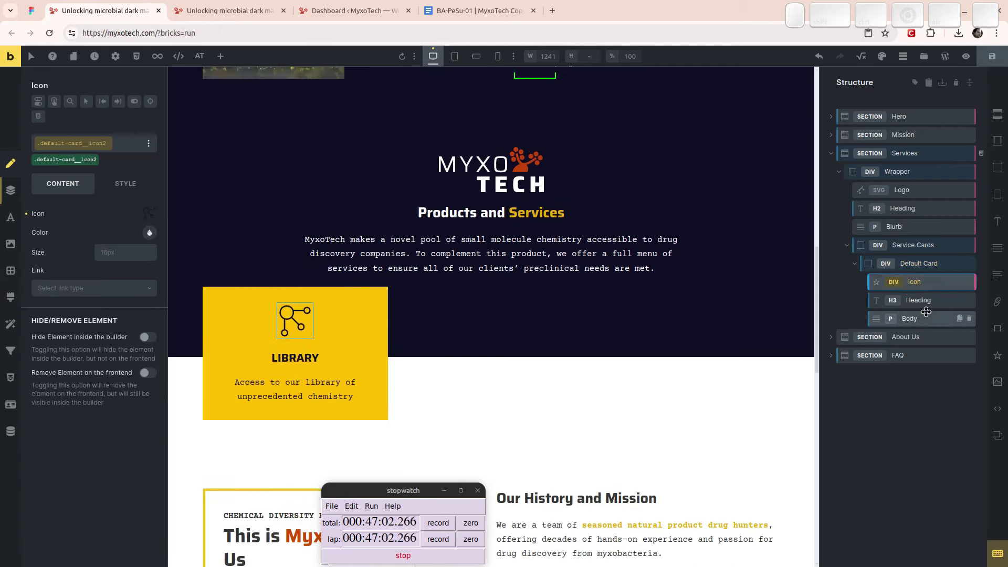
left_click(929, 303)
left_click(931, 283)
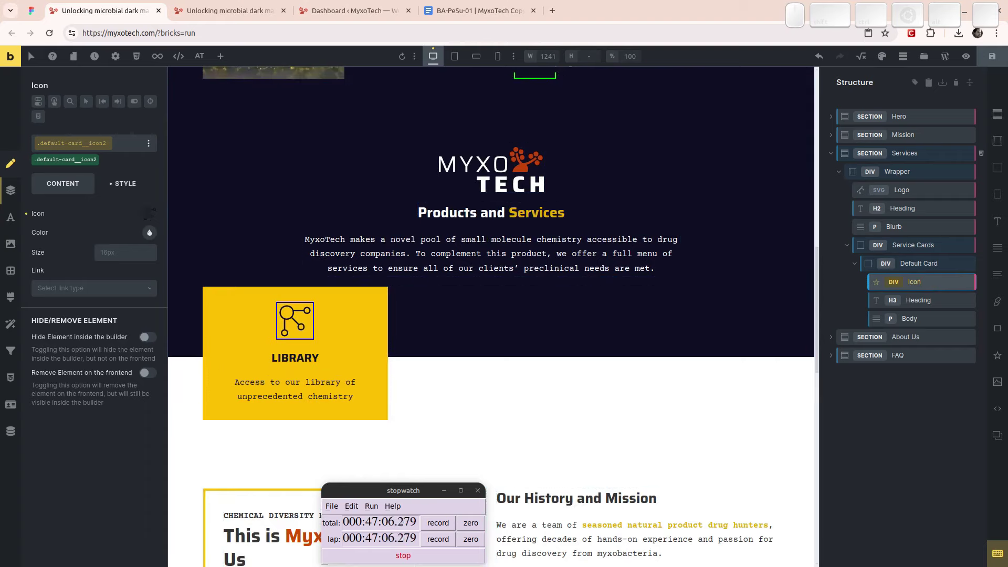
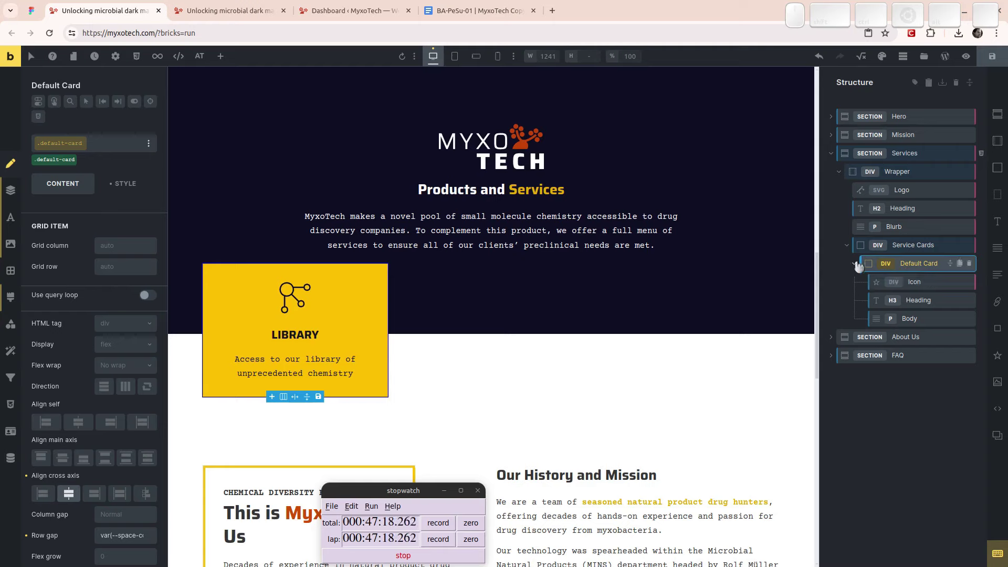
- Duplicate the Default Card to three cards and give the new cards the magic-wand SVG icon
left_click(866, 274)
key("ctrl+shift+d")
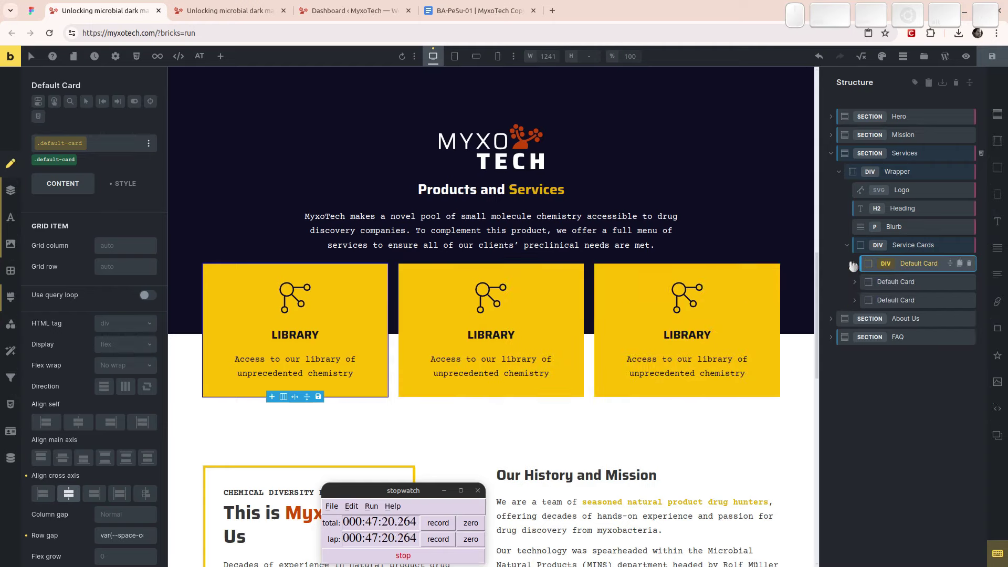
left_click(483, 290)
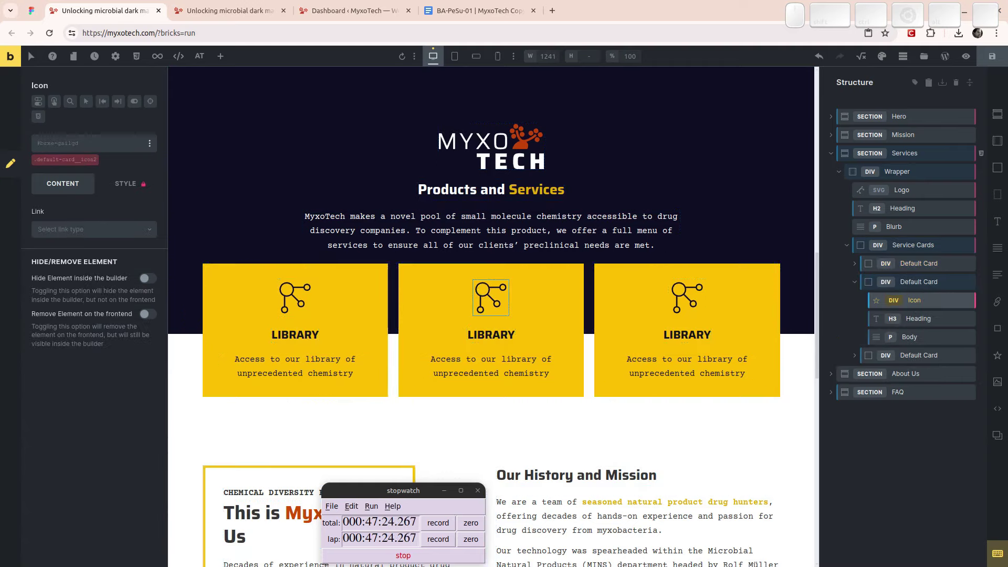
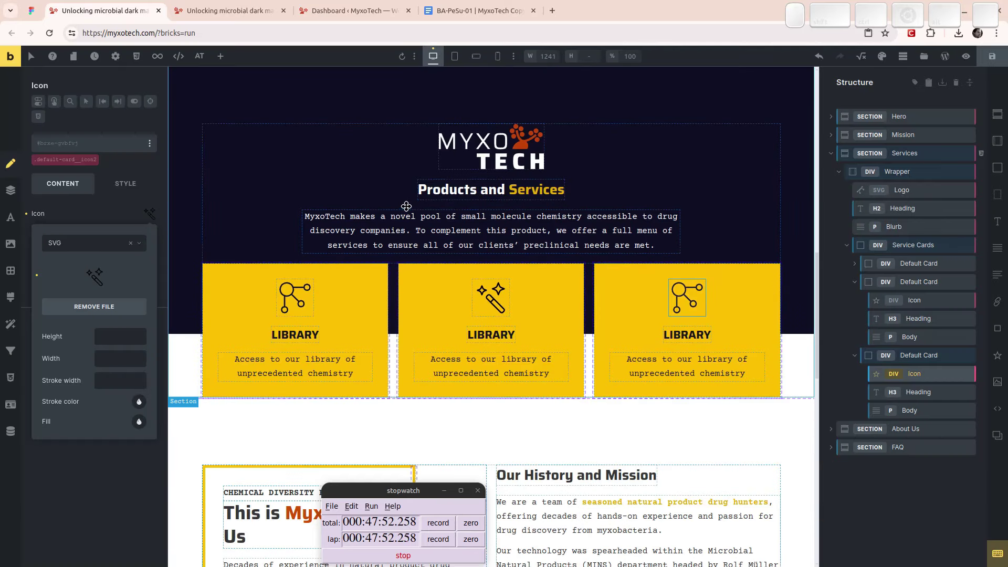
left_click(489, 305)
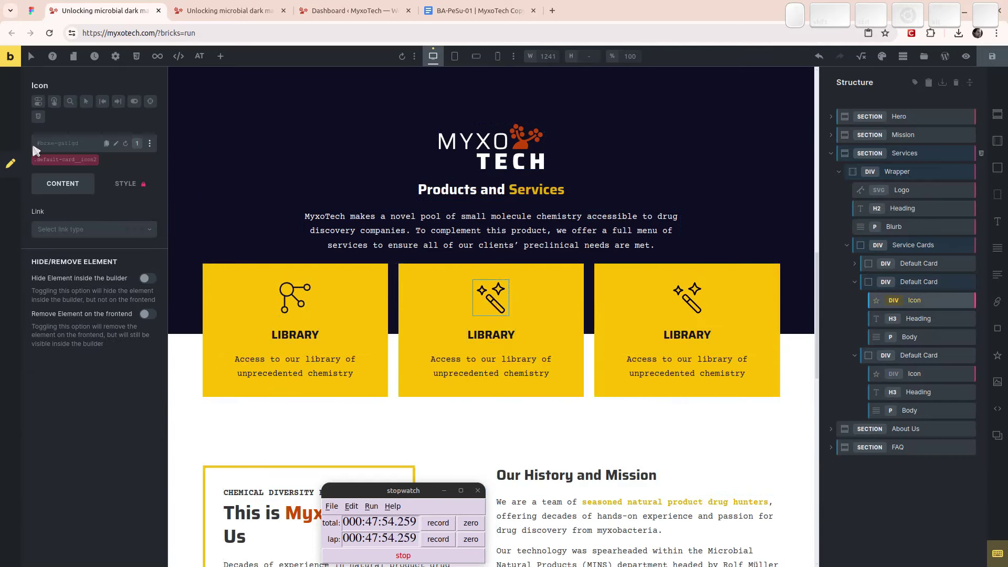